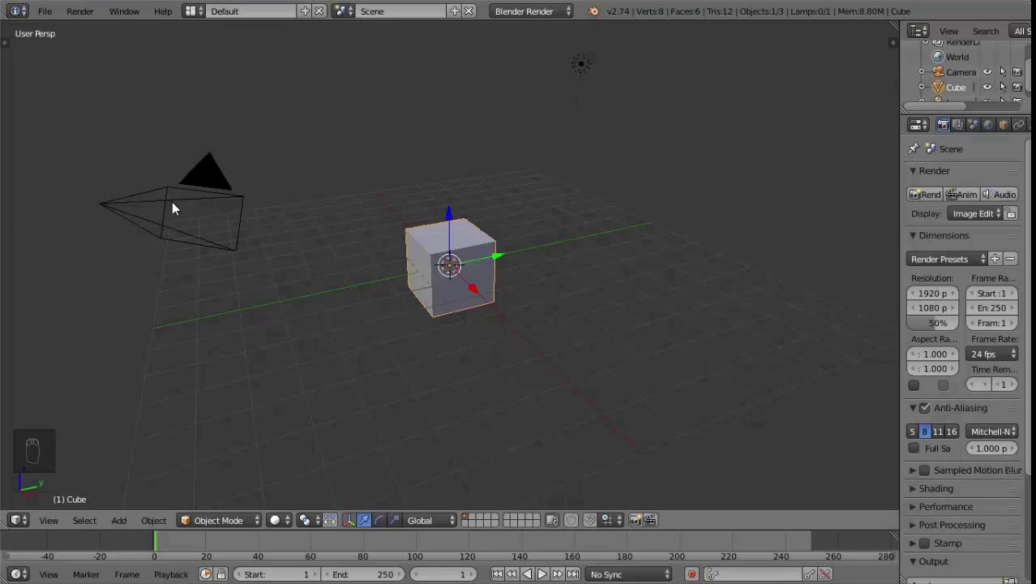
- Delete the default cube, camera and lamp, then view the empty scene in front orthographic
drag(179, 206, 607, 157)
key(x)
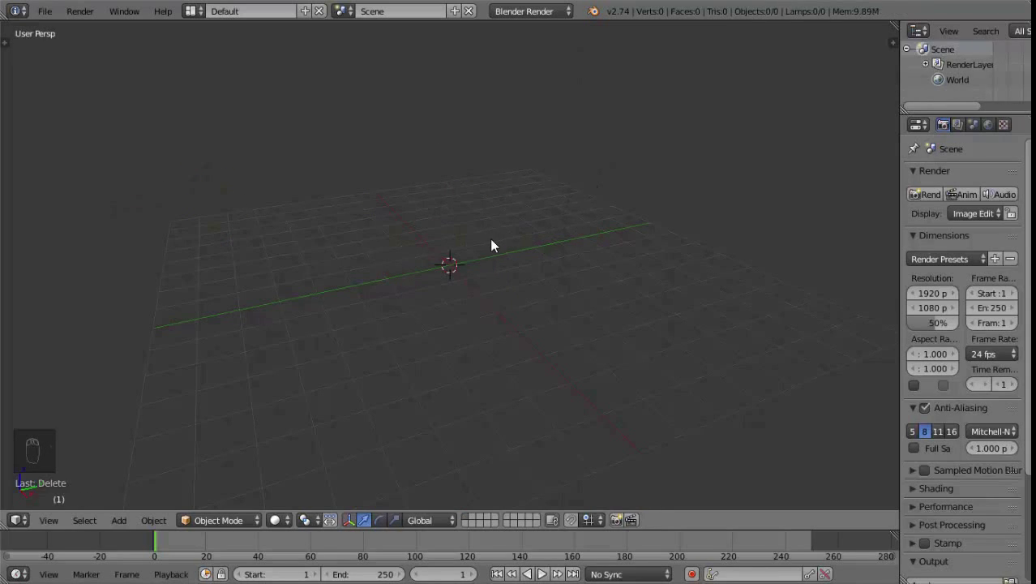
key(KP_1)
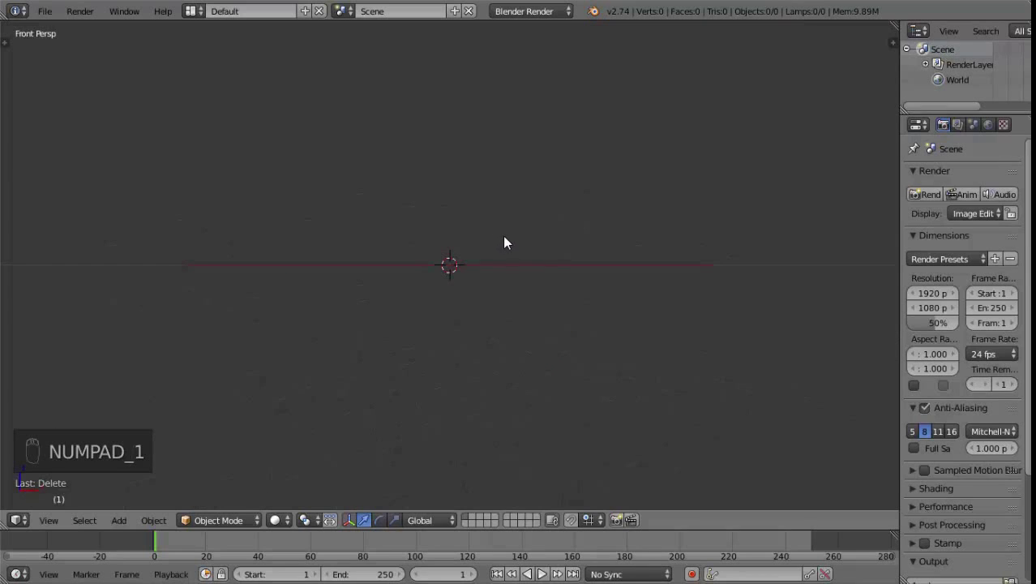
key(KP_5)
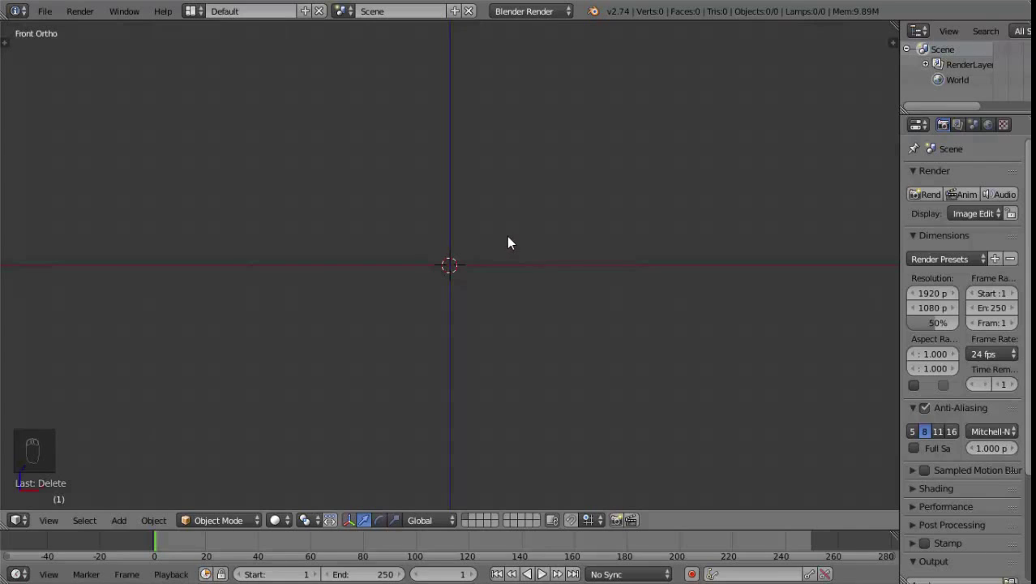
- Add a plane and rotate it 90° about X so it stands upright
key(shift+a)
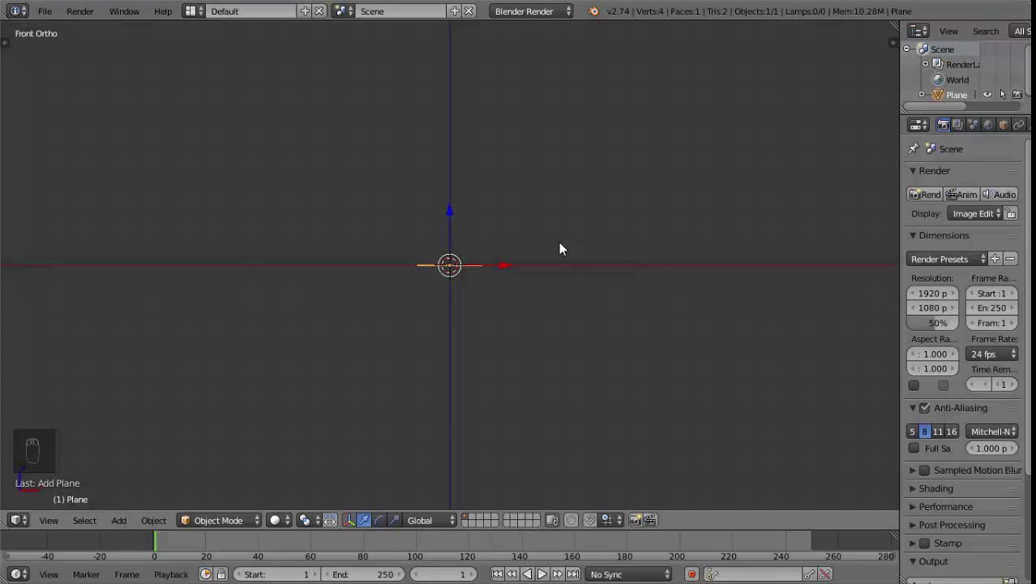
key(r)
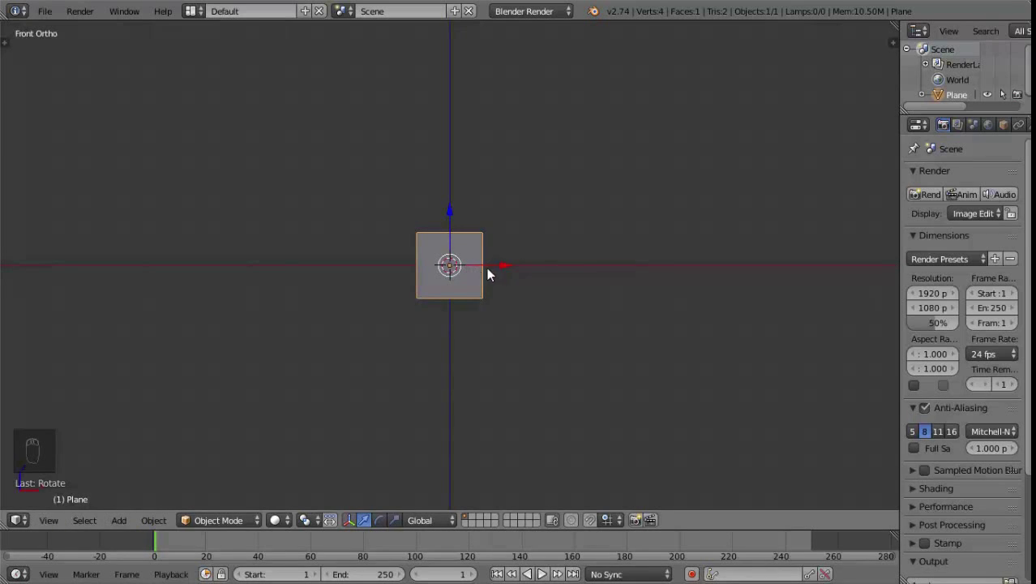
drag(523, 270, 806, 218)
key(n)
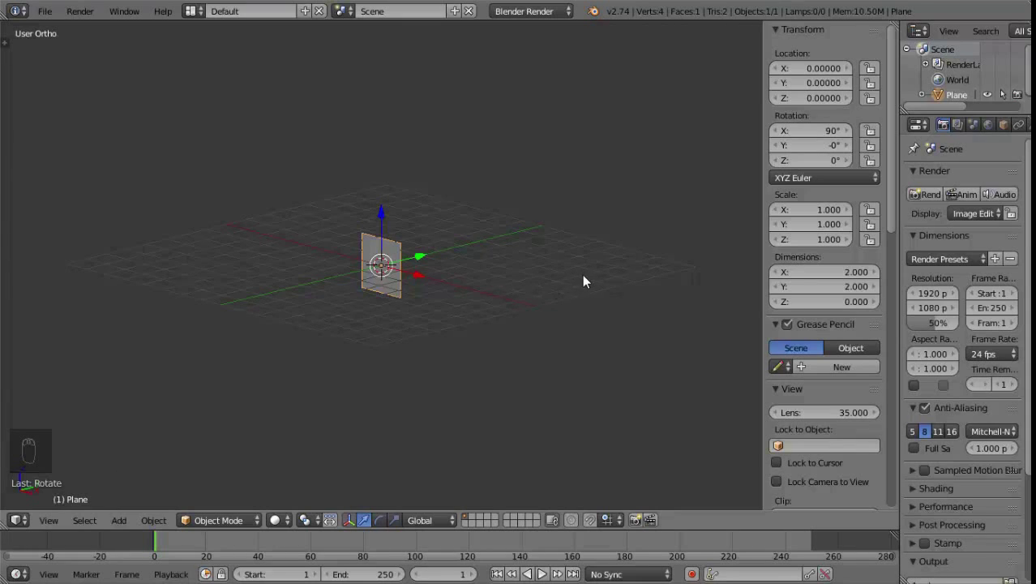
- Check the plane's rotation values in the transform panel and hide it again
key(n)
key(n)
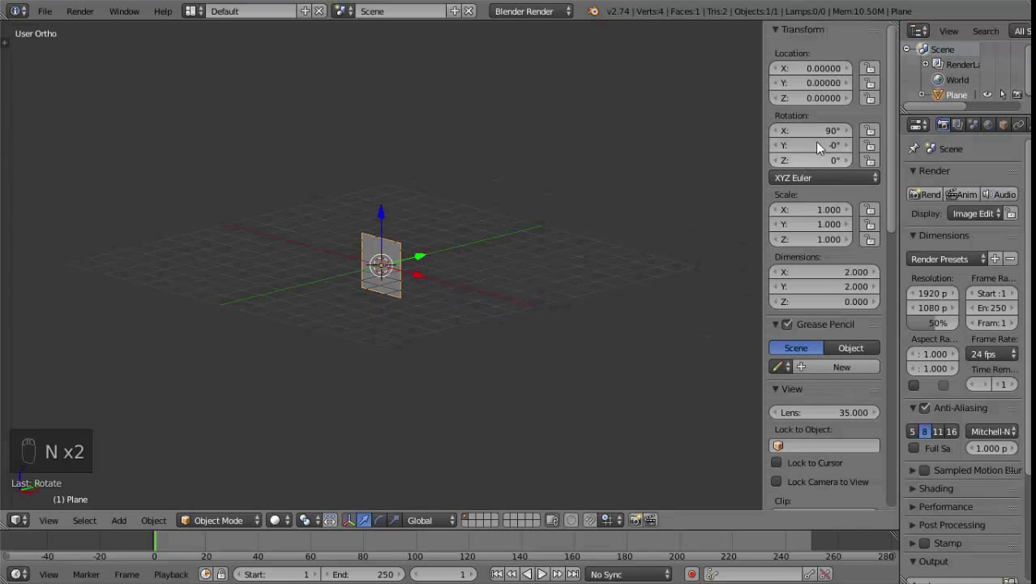
drag(838, 135, 674, 199)
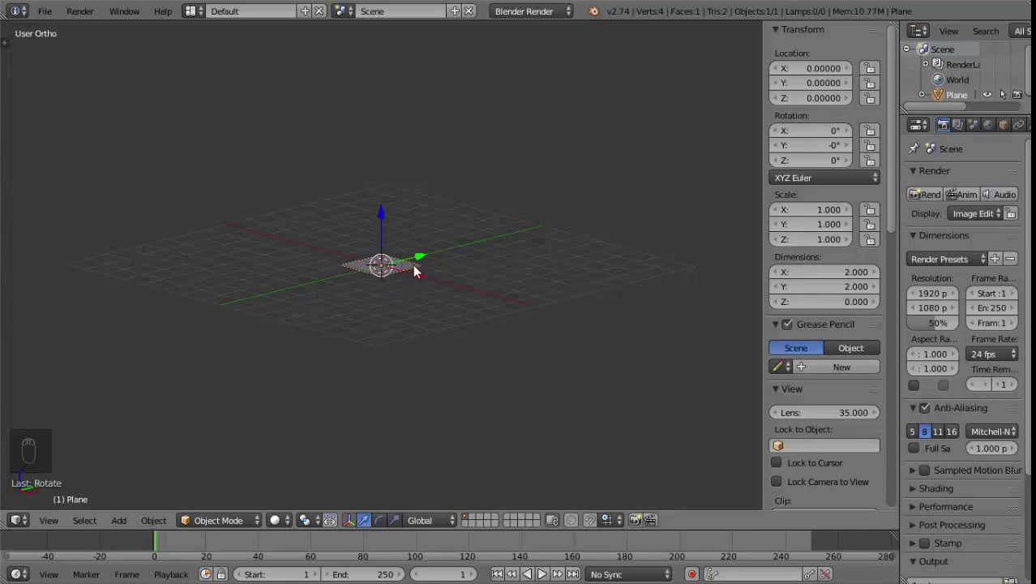
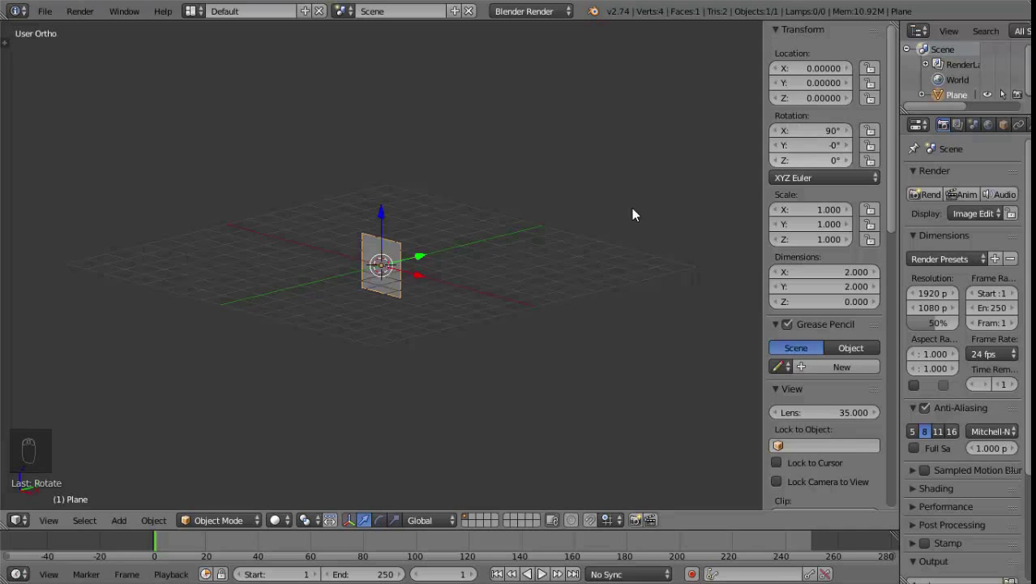
key(n)
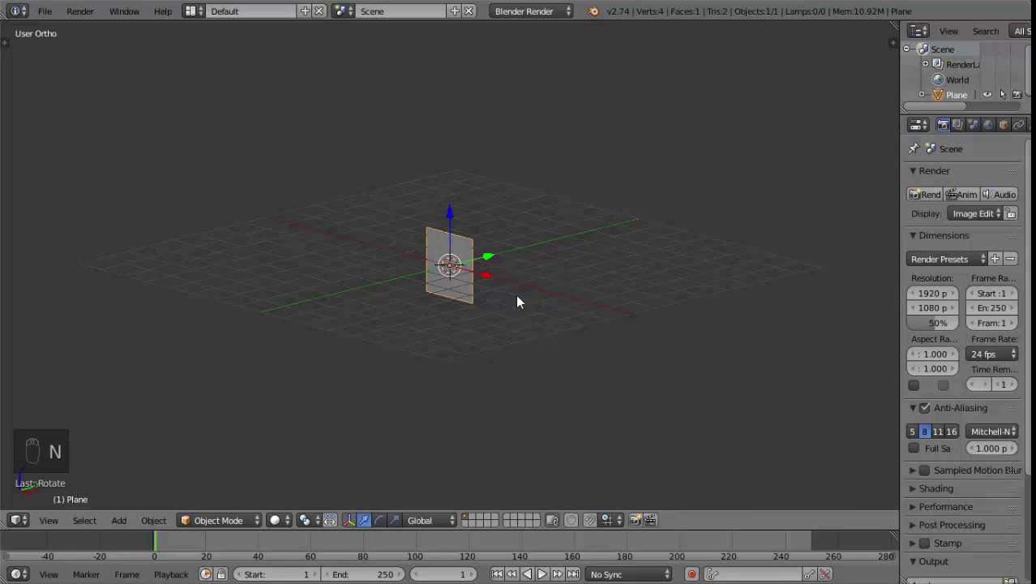
- Try stretching the plane wider in front view, then undo the width change
click(553, 304)
key(KP_1)
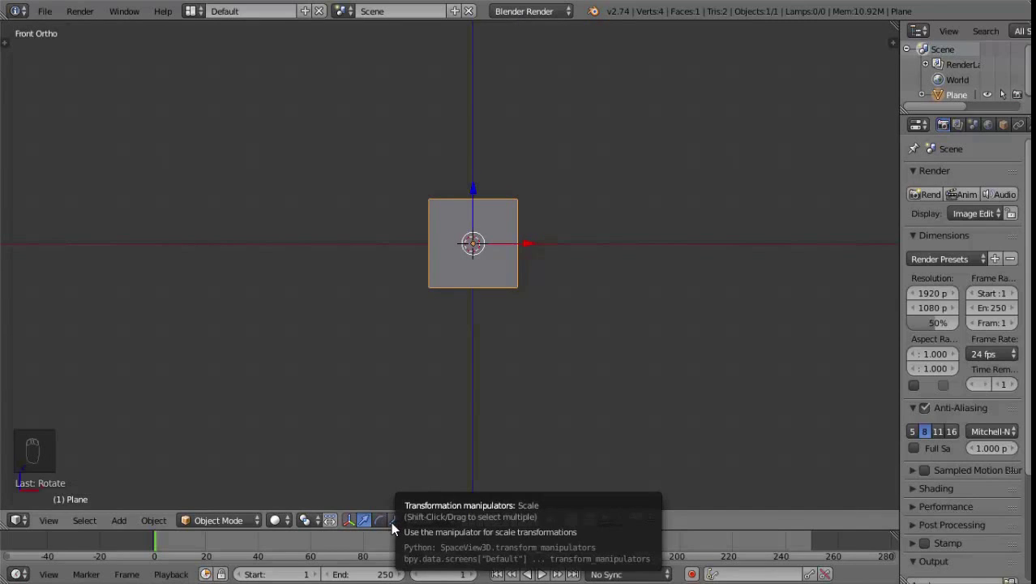
drag(409, 523, 538, 252)
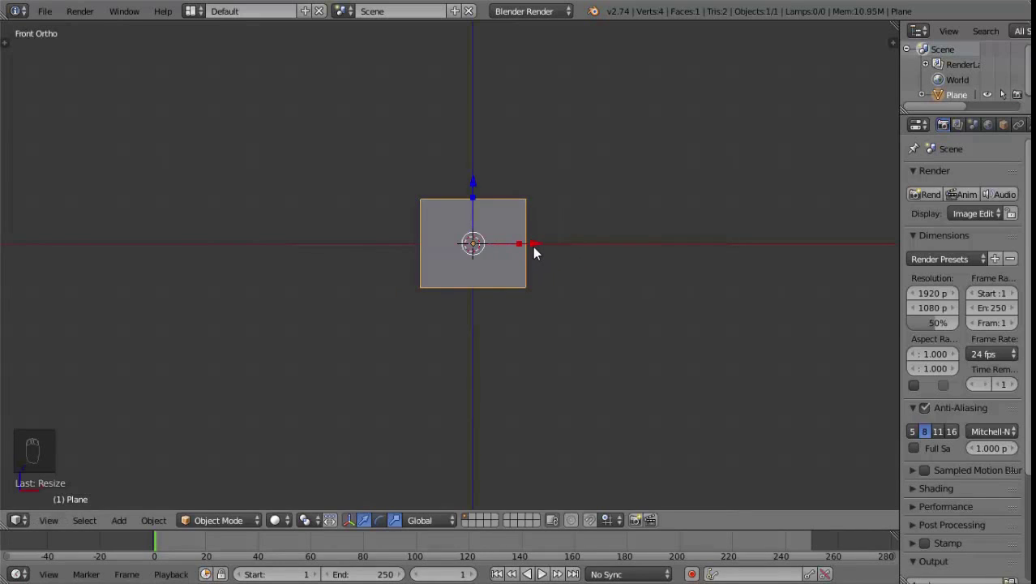
key(ctrl+z)
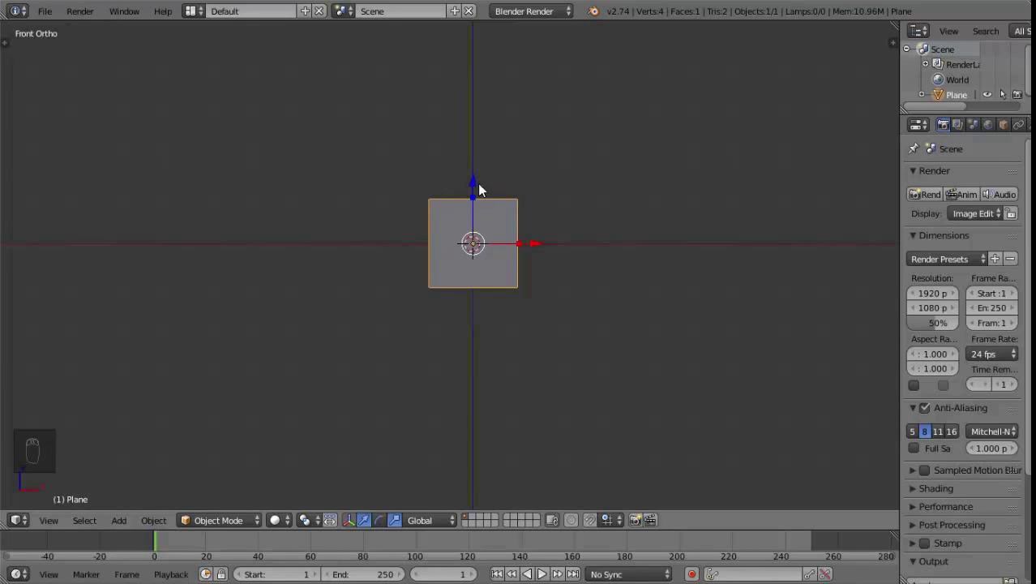
- Move the plane up along Z so its bottom edge rests on the X axis
drag(481, 186, 459, 264)
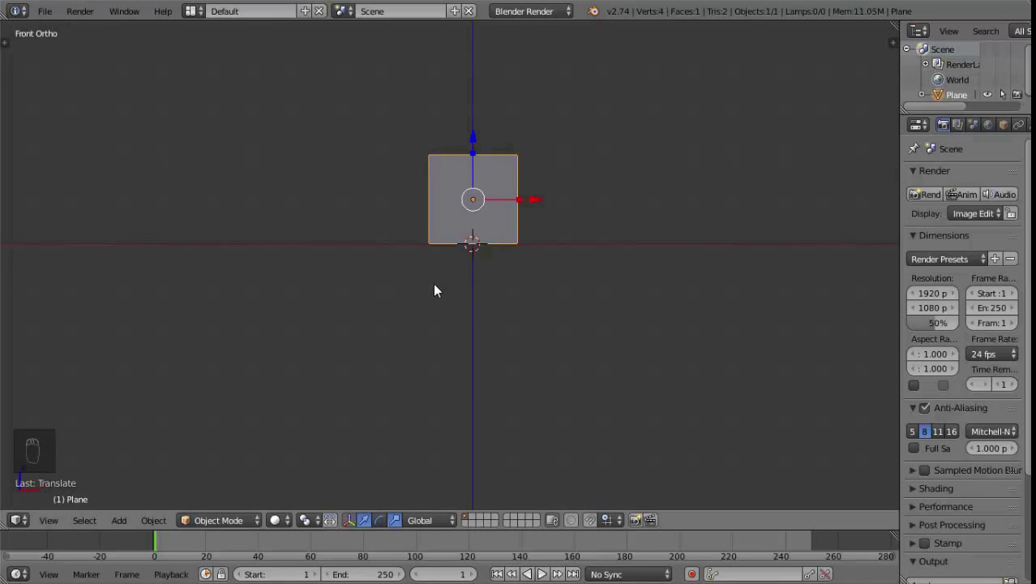
drag(481, 145, 516, 243)
key(ctrl+z)
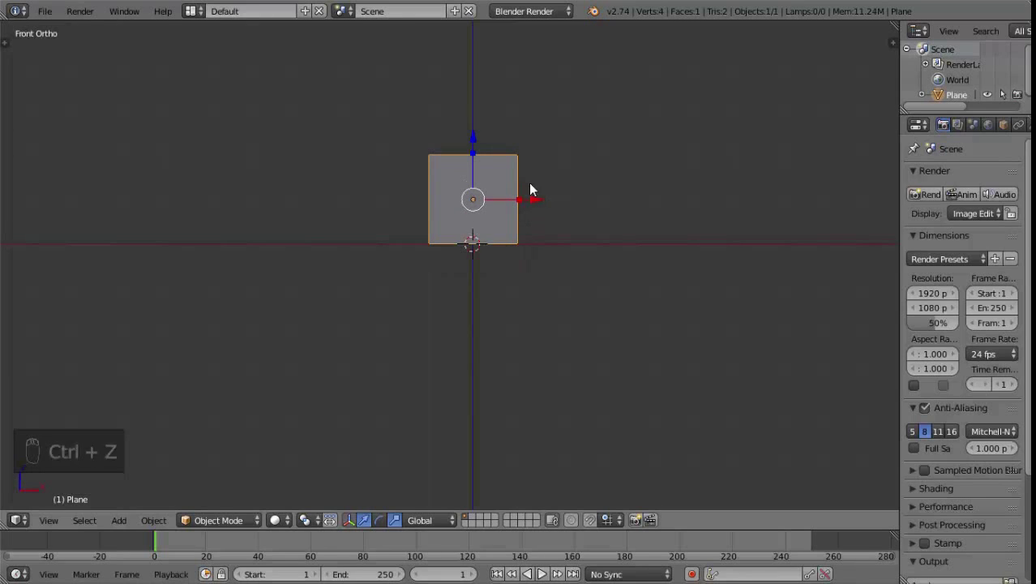
- Enter Edit Mode on the plane and select all its vertices
key(Tab)
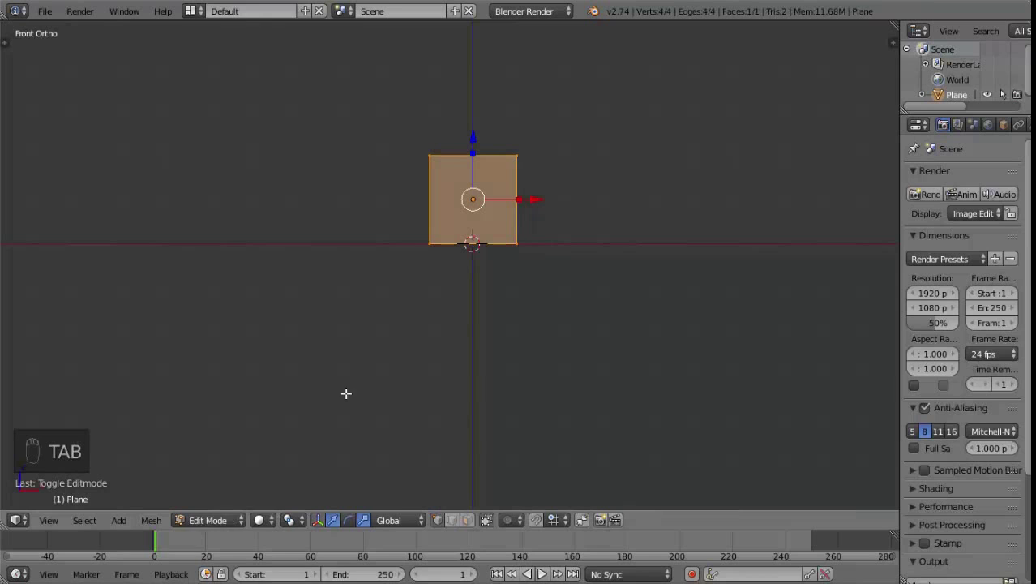
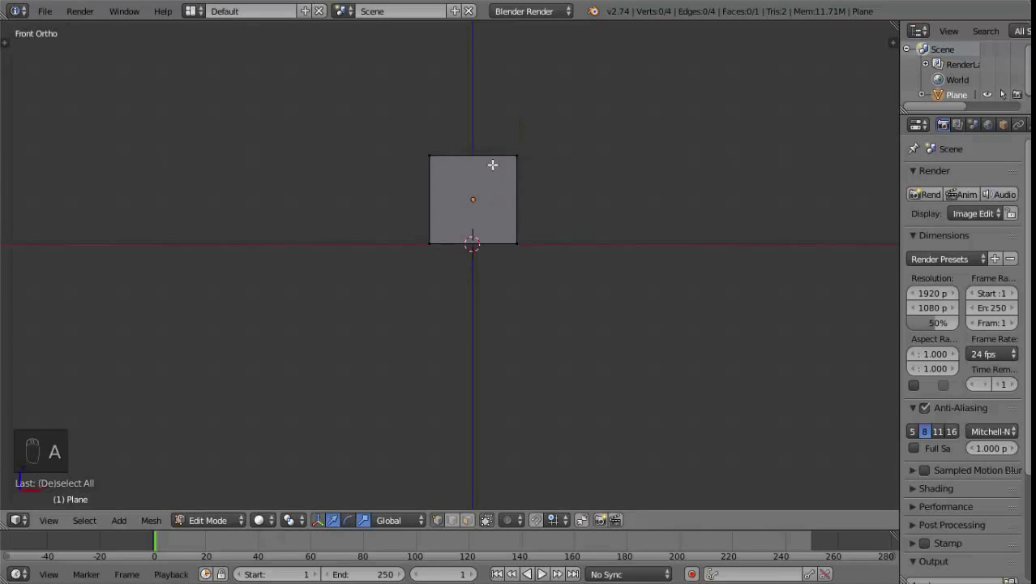
key(a)
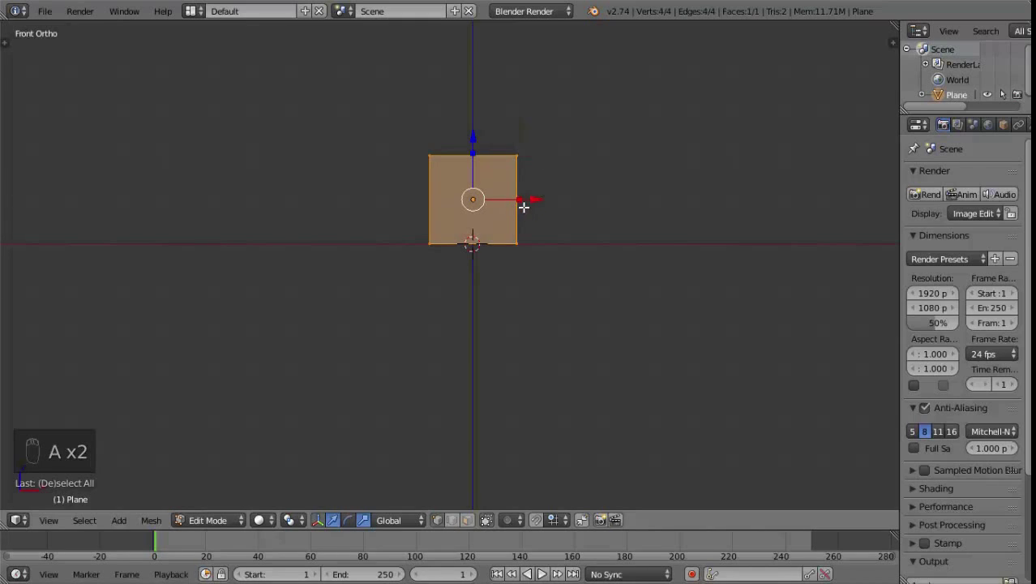
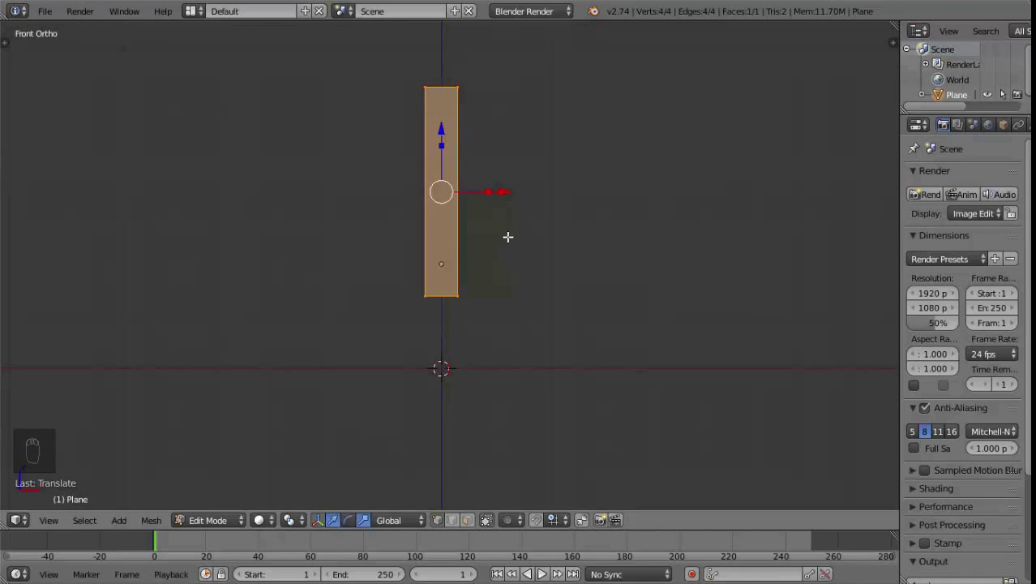
- Cut new edge loops into the strip with Ctrl+R
key(shift+r)
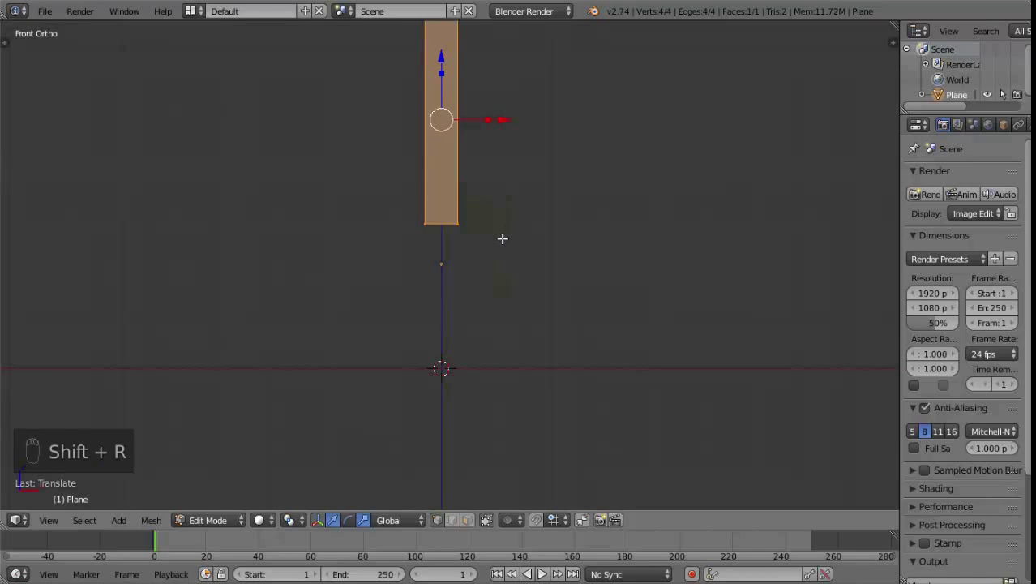
key(ctrl+z)
key(ctrl+r)
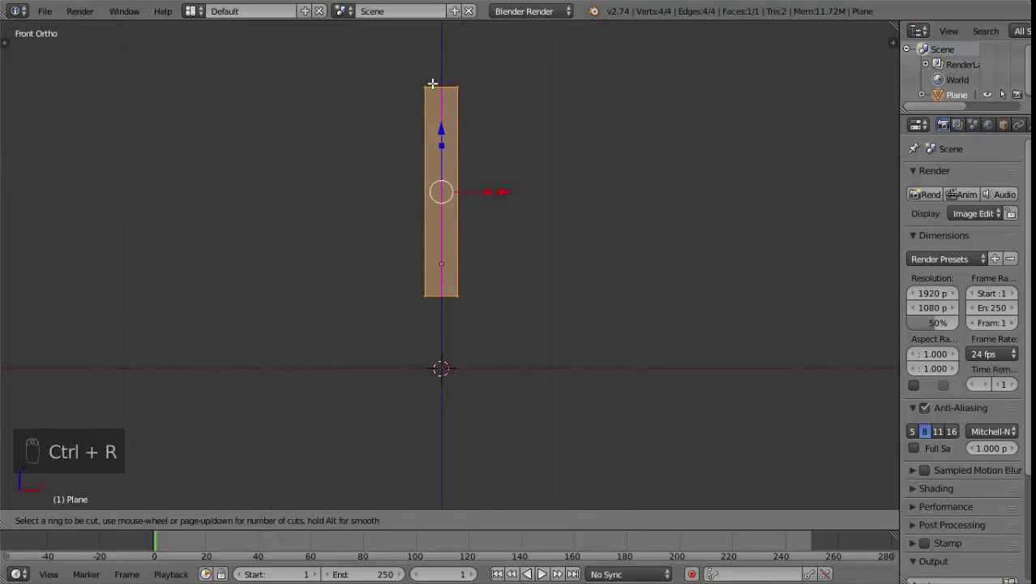
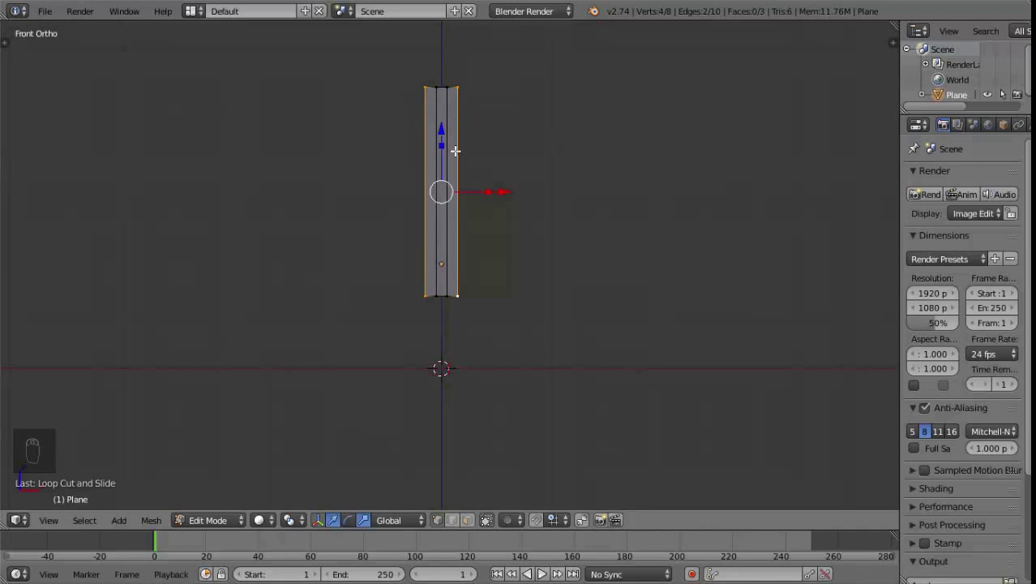
- Scale the strip's end edges inward into points and return to Object Mode
drag(446, 143, 450, 160)
drag(483, 189, 498, 185)
key(Tab)
drag(547, 175, 534, 182)
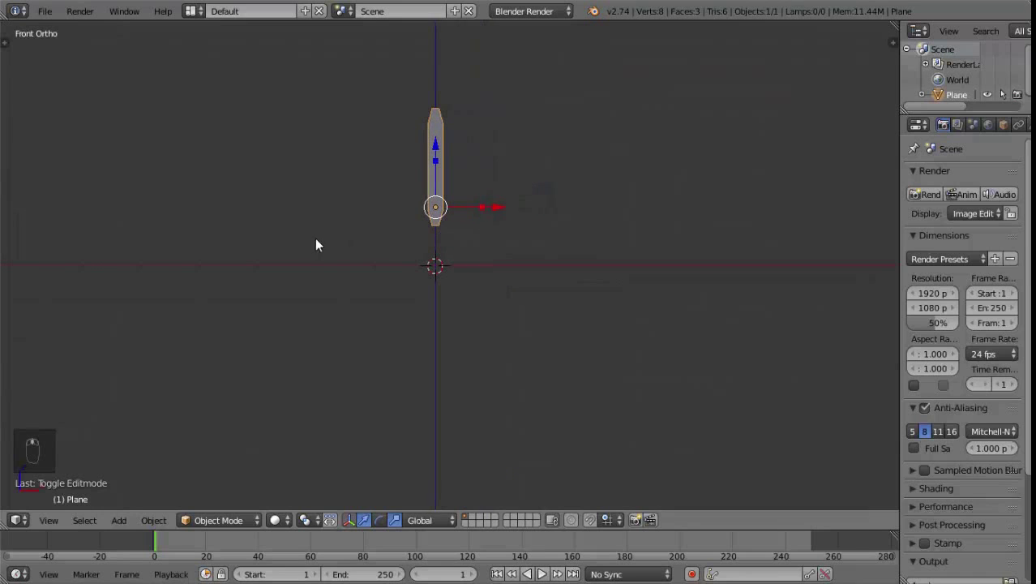
- Use the Tool Shelf to set the blade's origin at the world centre
key(t)
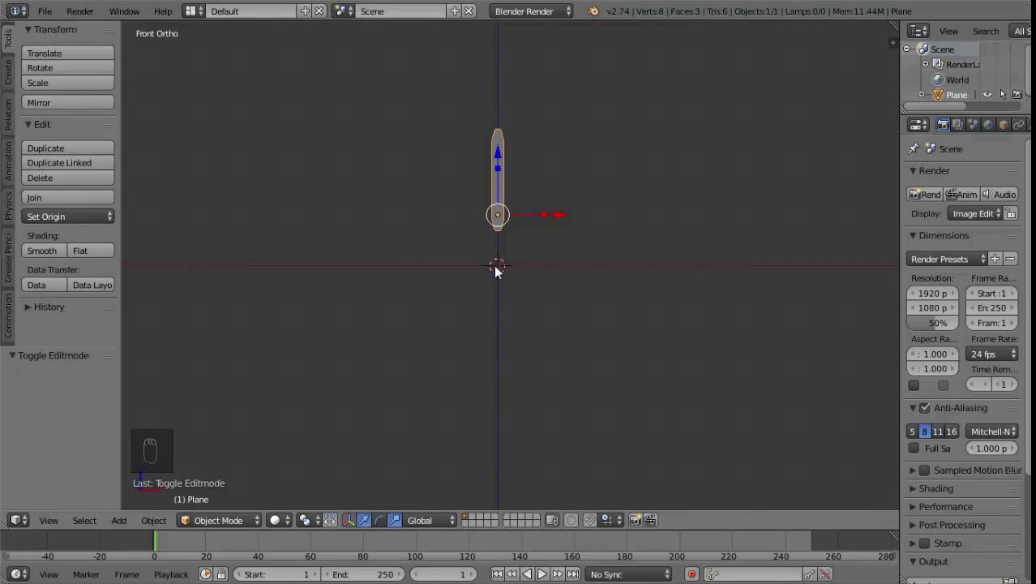
drag(536, 274, 120, 244)
key(t)
key(t)
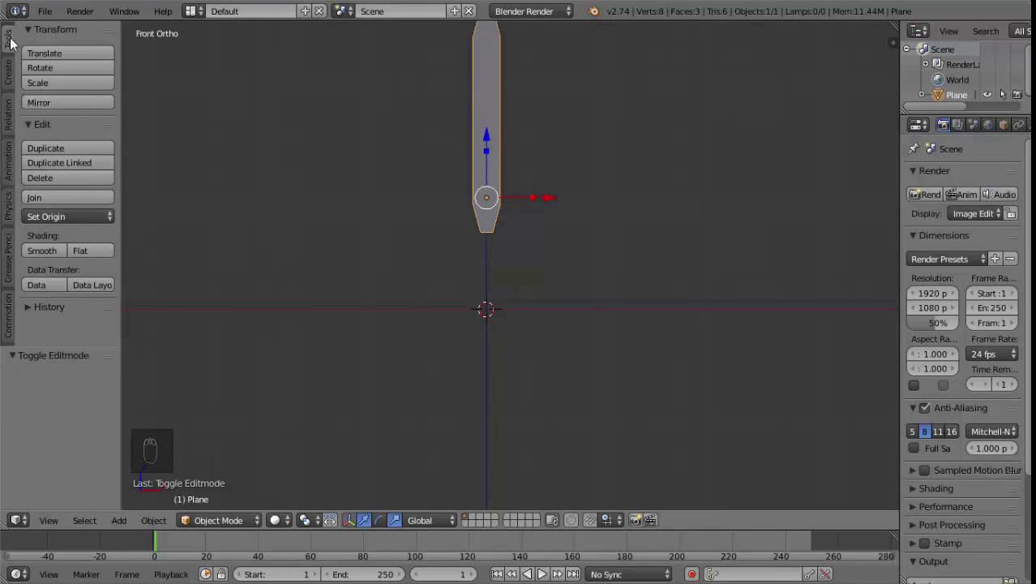
drag(70, 221, 101, 277)
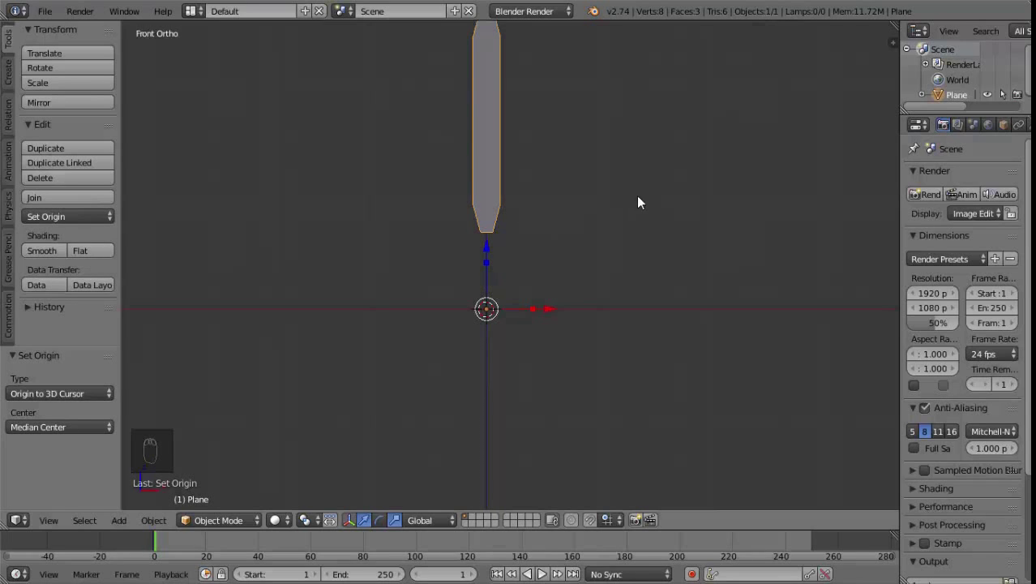
- Hide the Tool Shelf and frame the blade ready to choose a render engine
drag(640, 209, 435, 135)
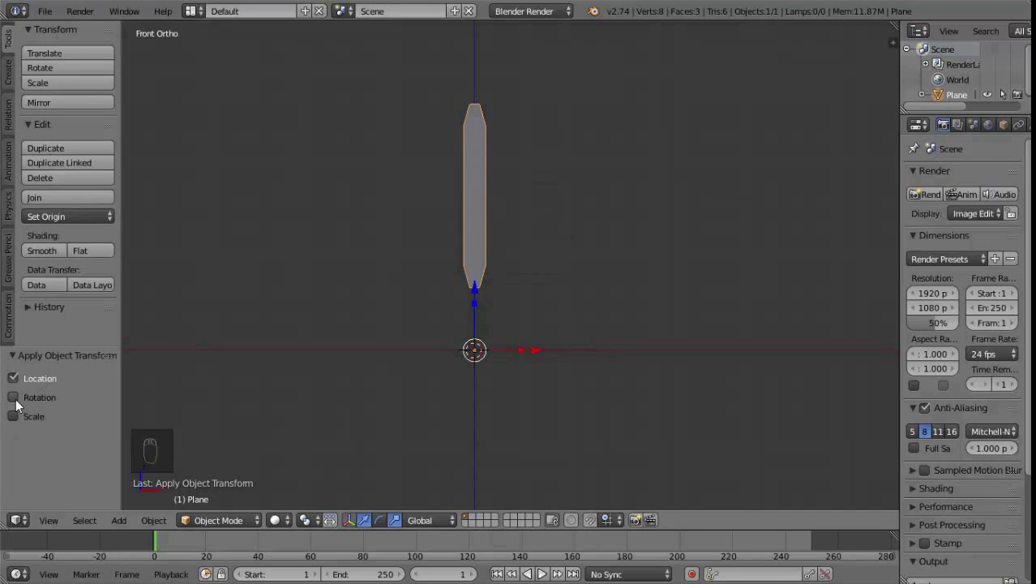
drag(21, 403, 33, 423)
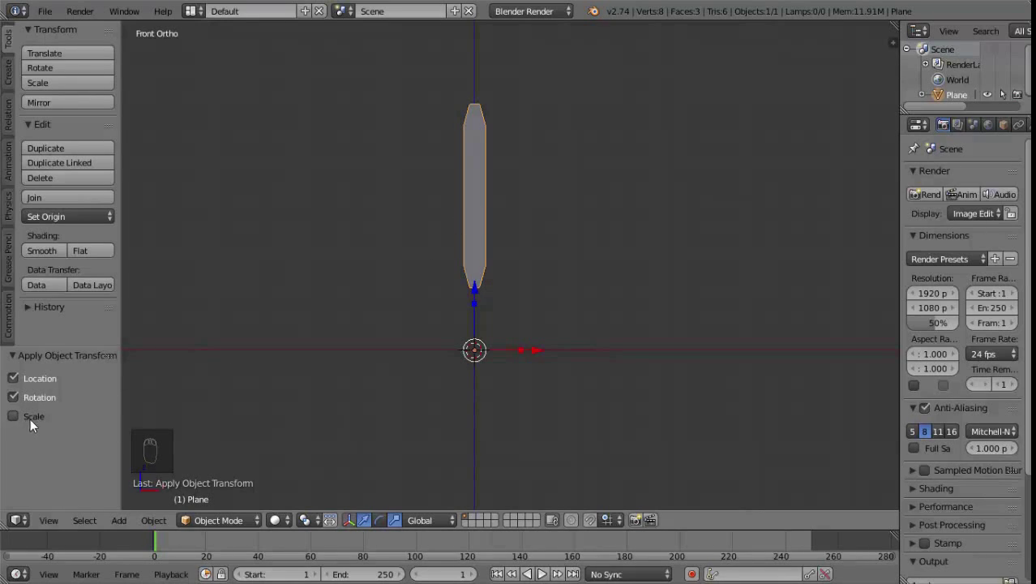
drag(57, 427, 613, 282)
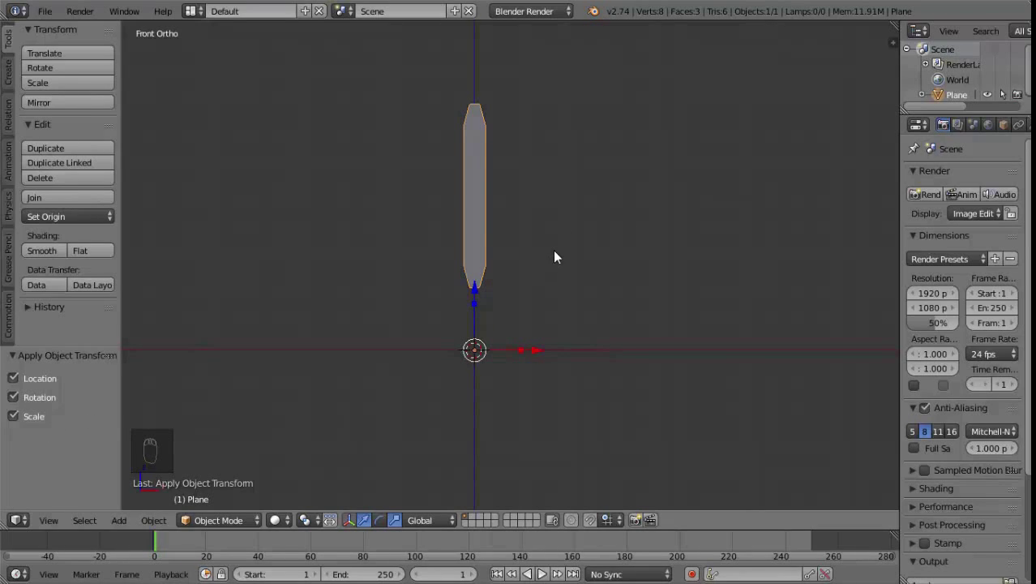
key(t)
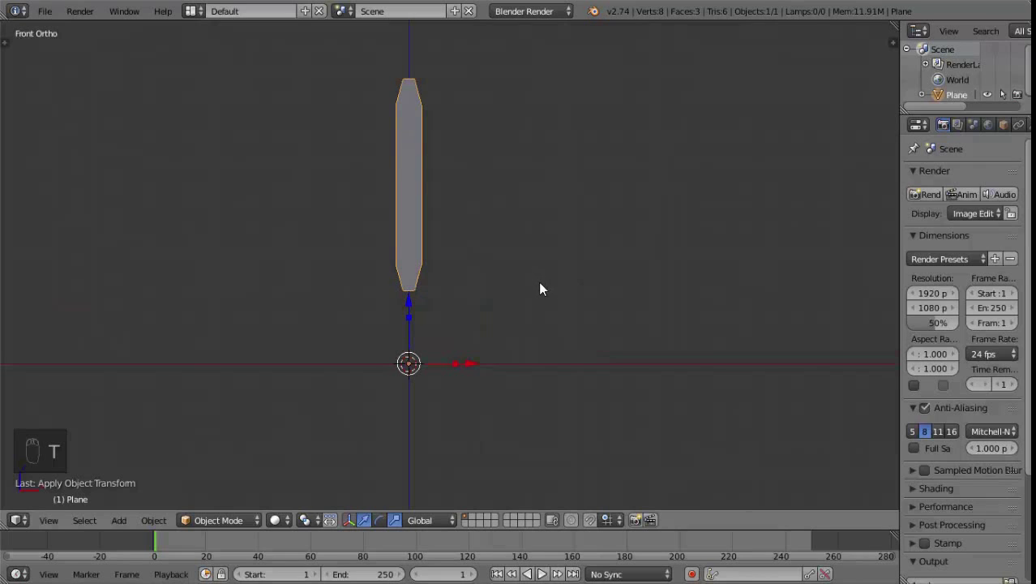
drag(534, 269, 347, 262)
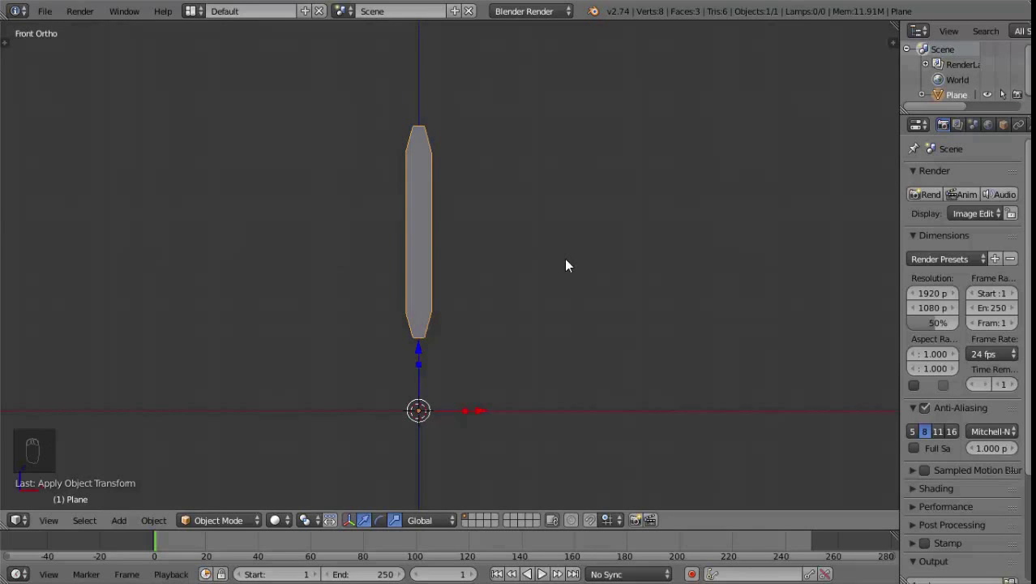
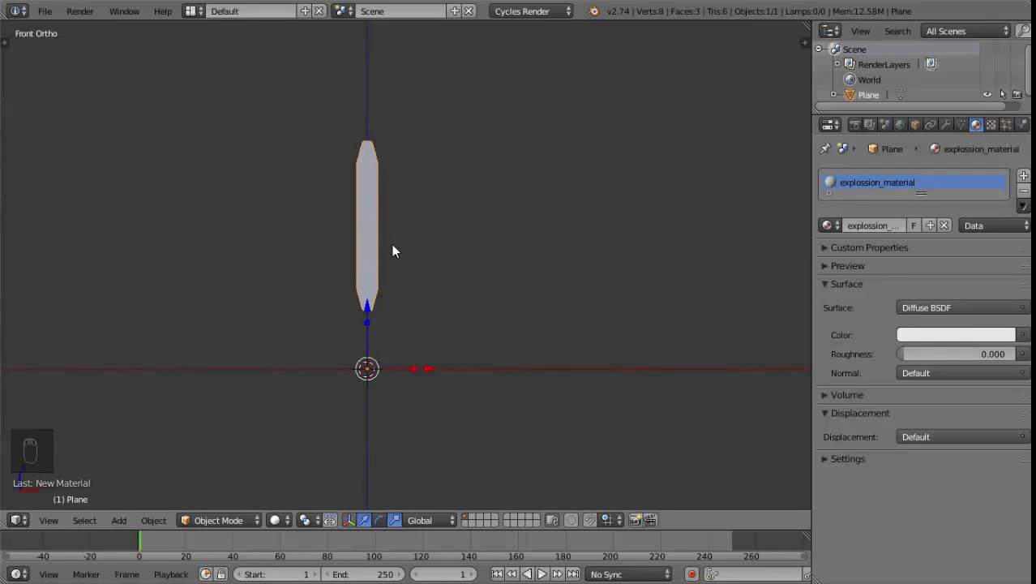
- Switch to Cycles and preview the plane with explossion_material in Rendered shading
drag(285, 527, 299, 424)
- Change explossion_material's surface from Diffuse BSDF to Emission
middle_click(297, 425)
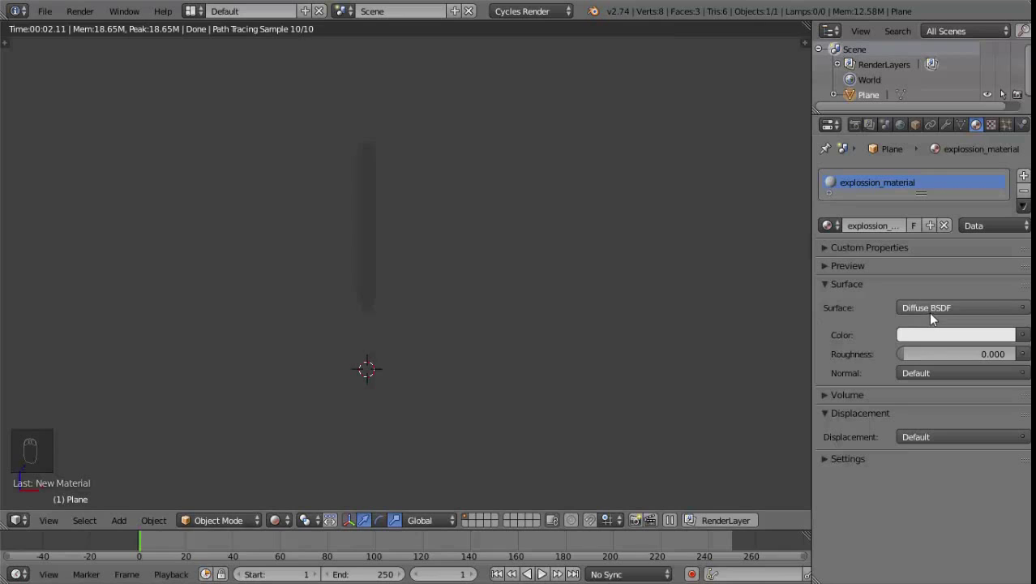
drag(934, 313, 938, 181)
- Tint the Emission colour pale blue and add a Basis shape key to the plane
drag(938, 181, 282, 527)
drag(282, 527, 302, 446)
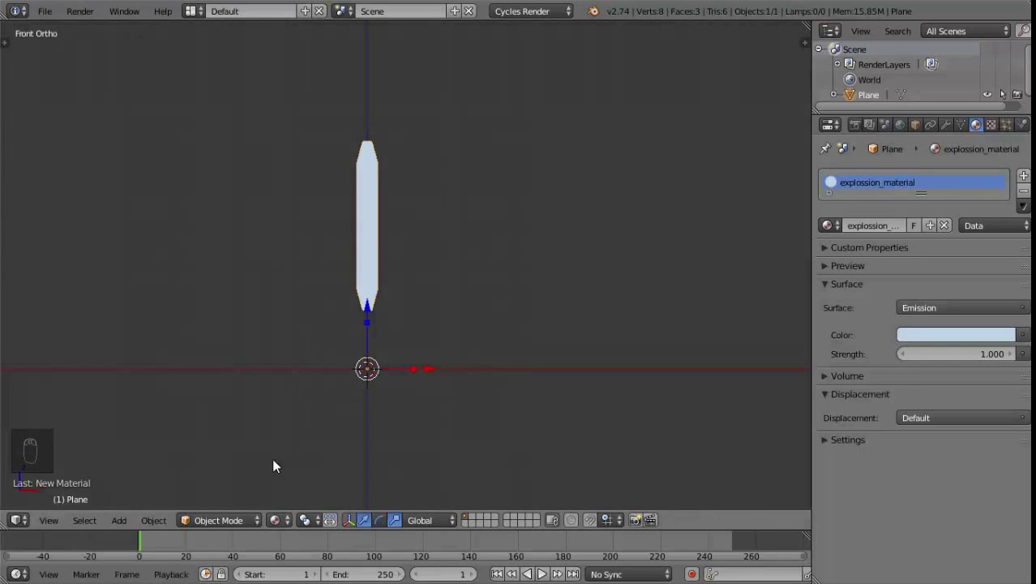
drag(493, 326, 967, 130)
- Uncheck Relative on the shape keys, exposing Interpolation and Evaluation Time 0.000
drag(967, 130, 897, 357)
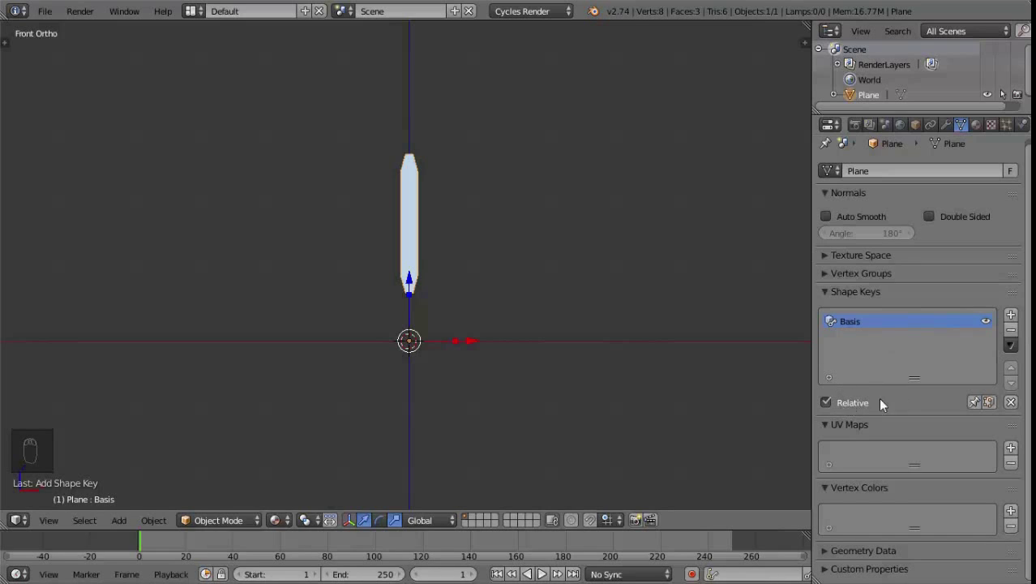
drag(847, 409, 984, 448)
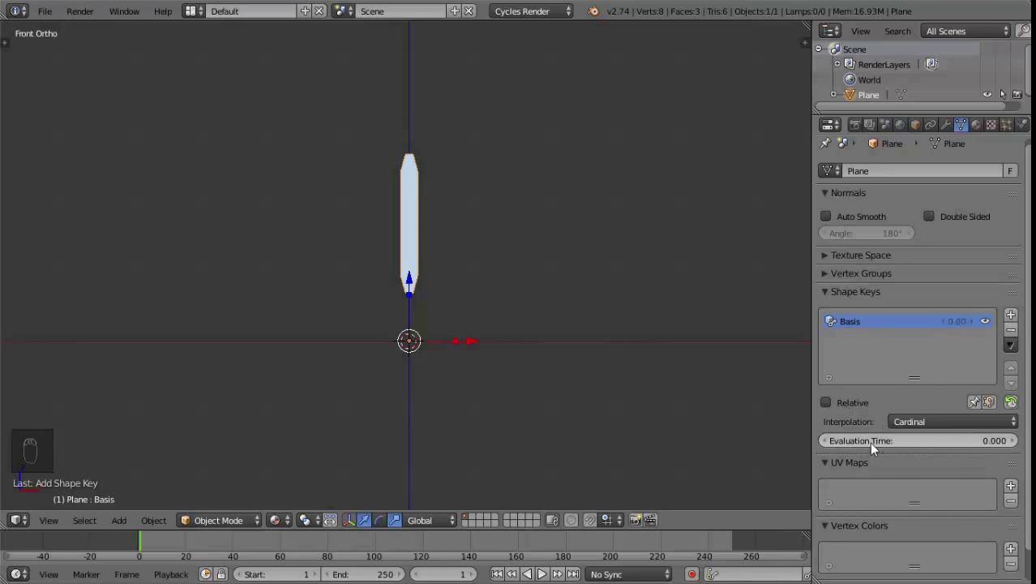
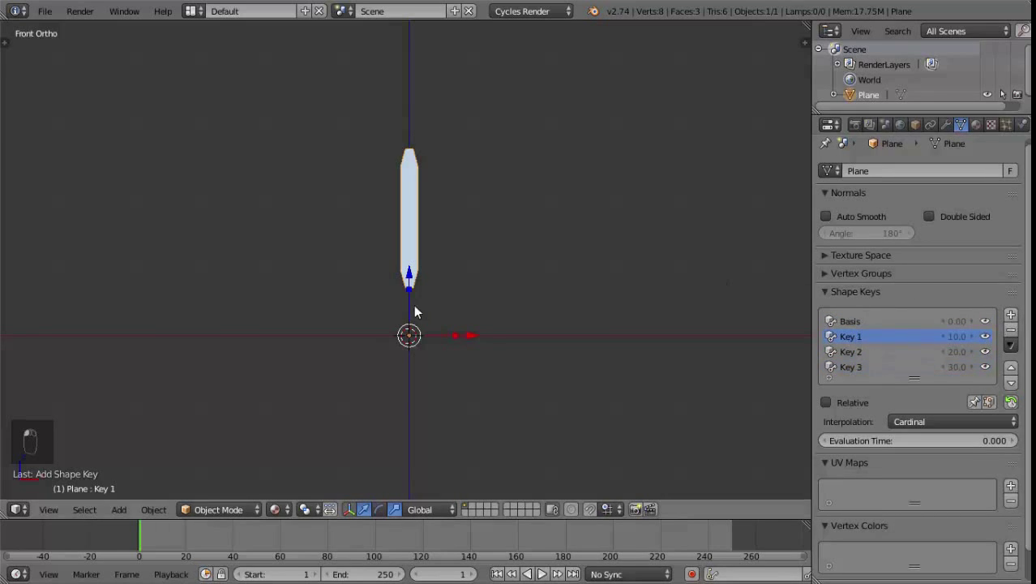
- In Key 1, edit the blade's vertices, select them all and scale the whole blade down to a point
key(Tab)
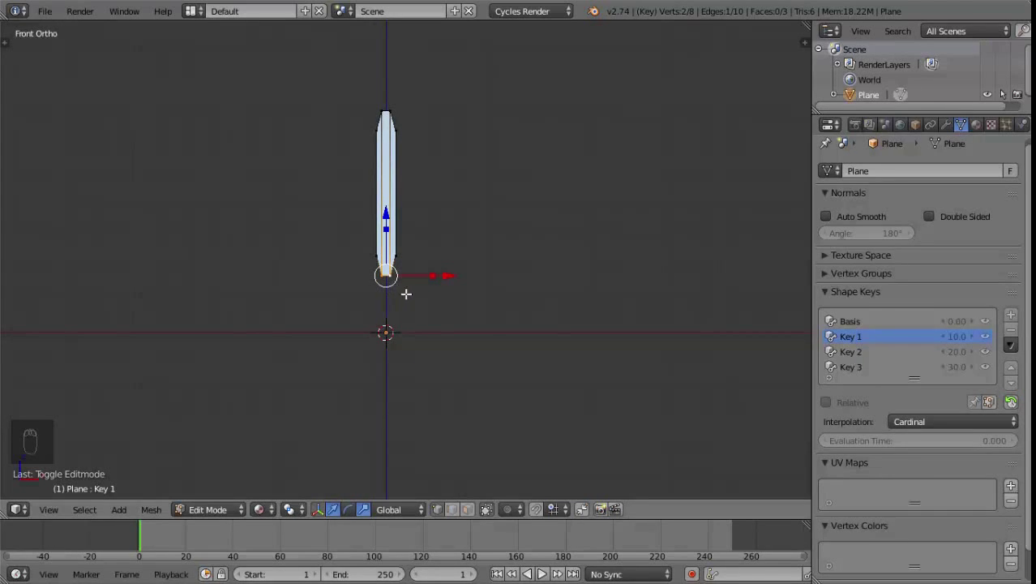
key(shift+s)
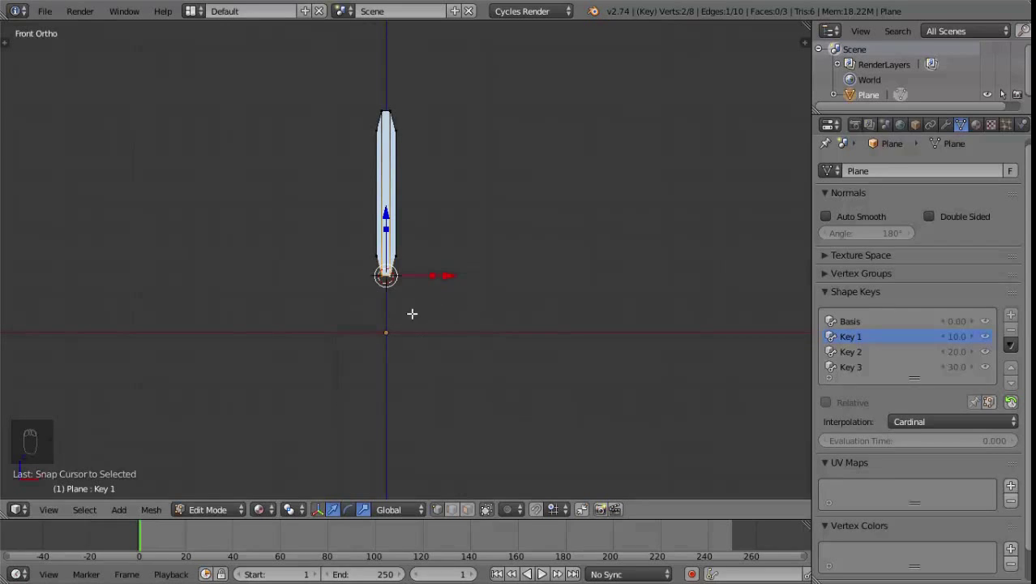
drag(299, 514, 323, 484)
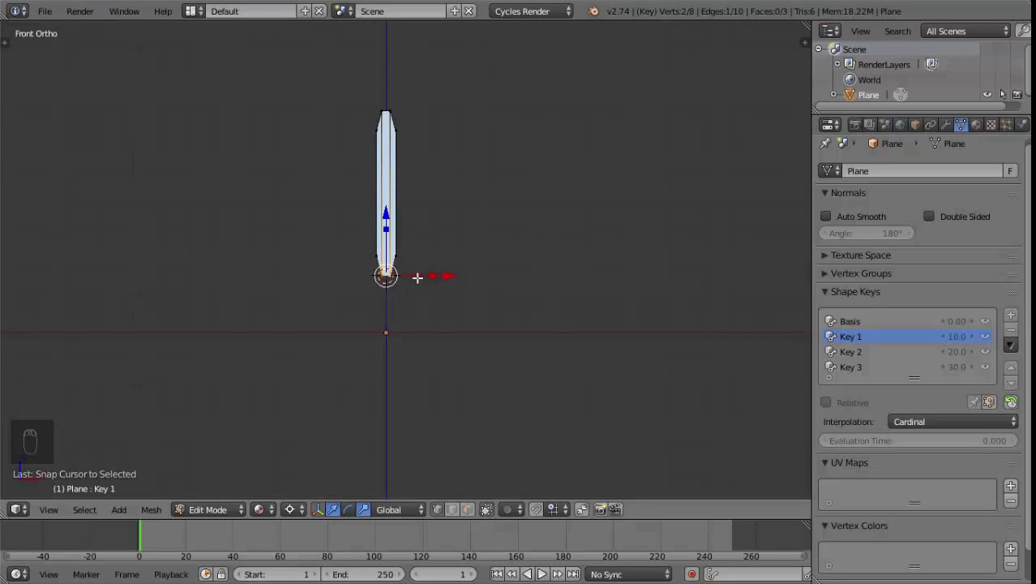
key(a)
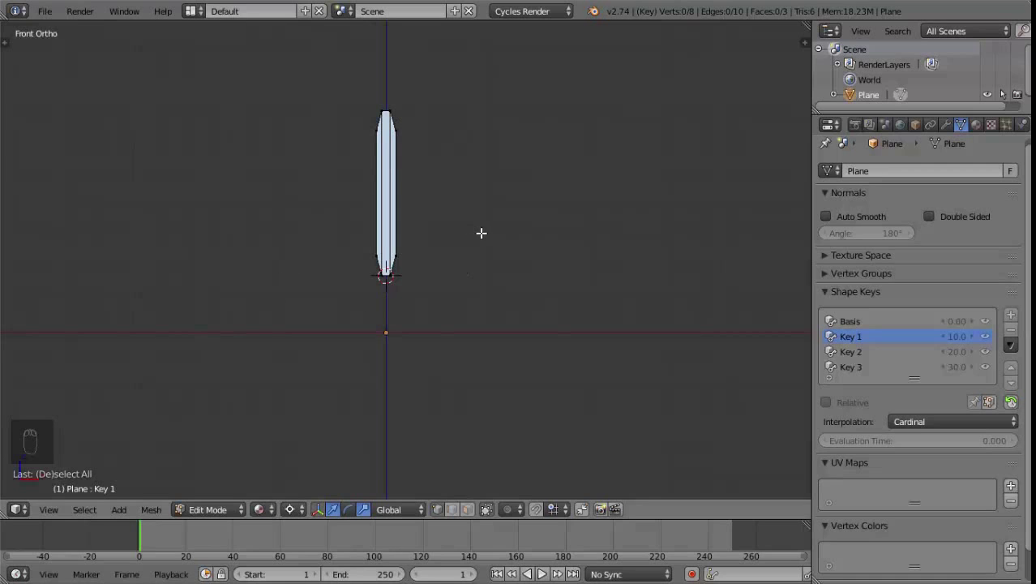
key(a)
key(s)
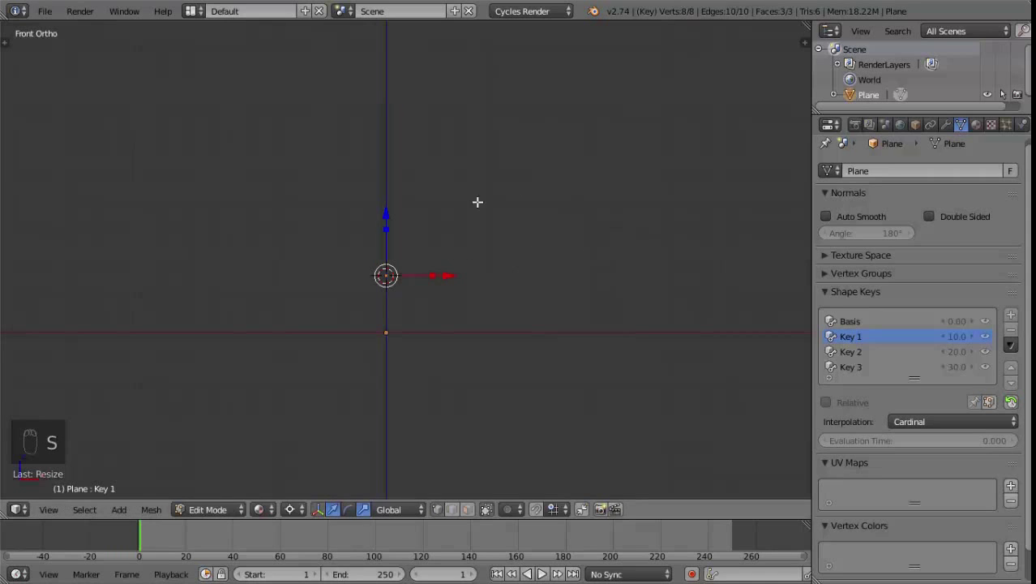
drag(421, 279, 592, 358)
- Return to object mode, switch to Key 3 and start editing the blade's vertices, framing the blade
key(Tab)
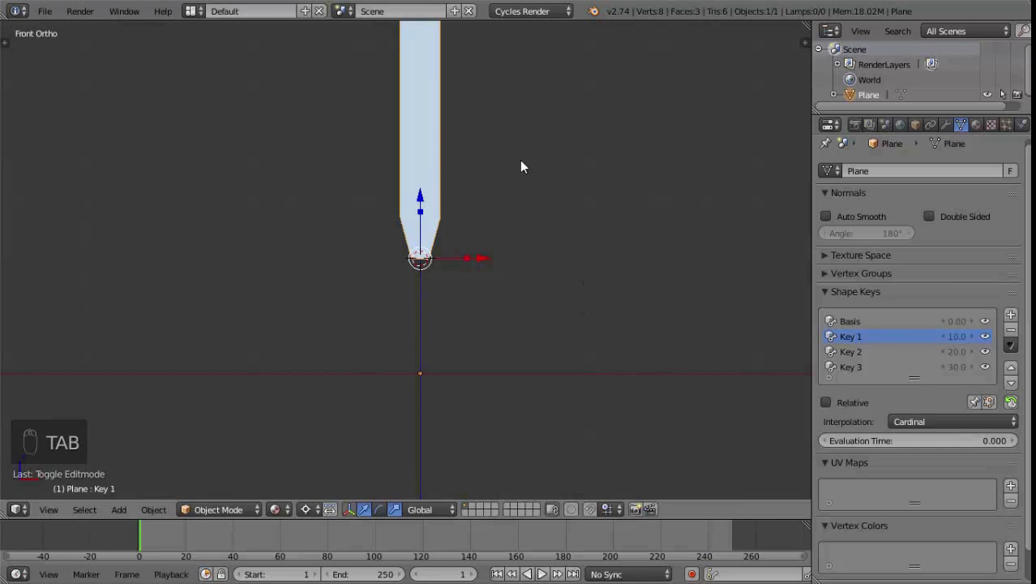
drag(533, 186, 858, 374)
drag(858, 374, 464, 375)
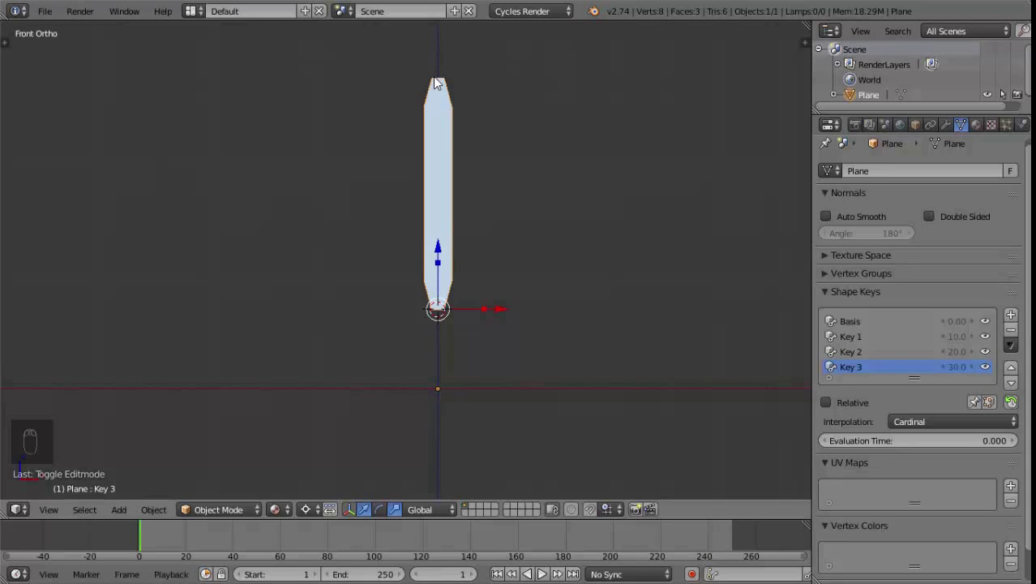
key(Tab)
drag(424, 75, 479, 117)
middle_click(478, 117)
key(a)
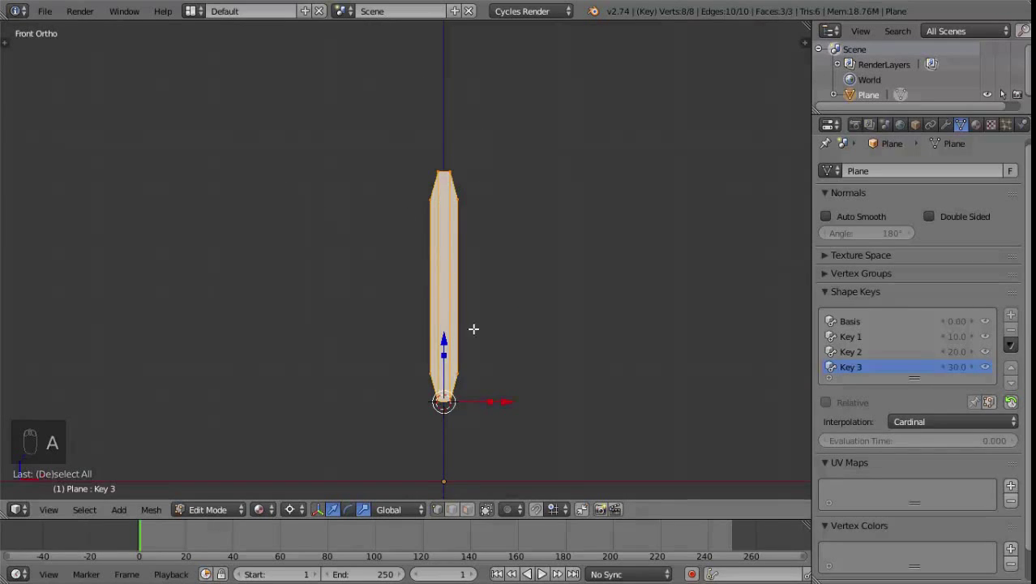
middle_click(552, 282)
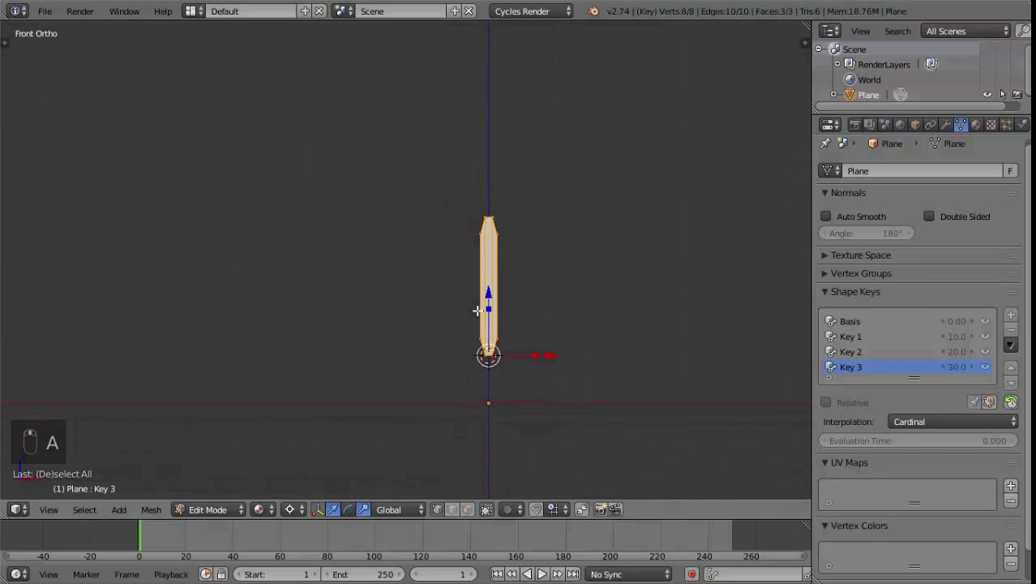
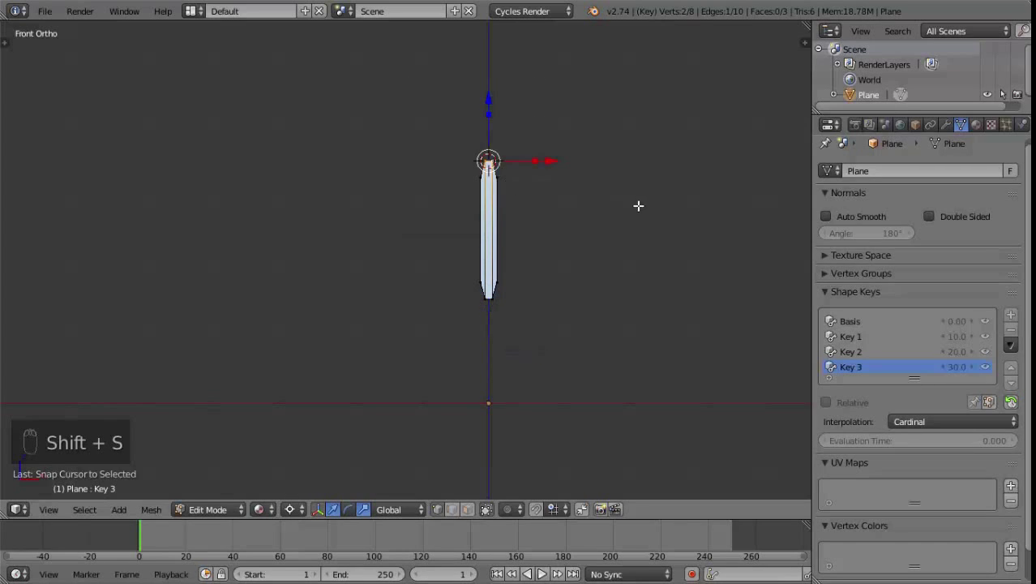
- Place the 3D cursor at the blade's tip and scale all vertices to 0 around it, collapsing Key 3 into the tip
key(Tab)
key(Tab)
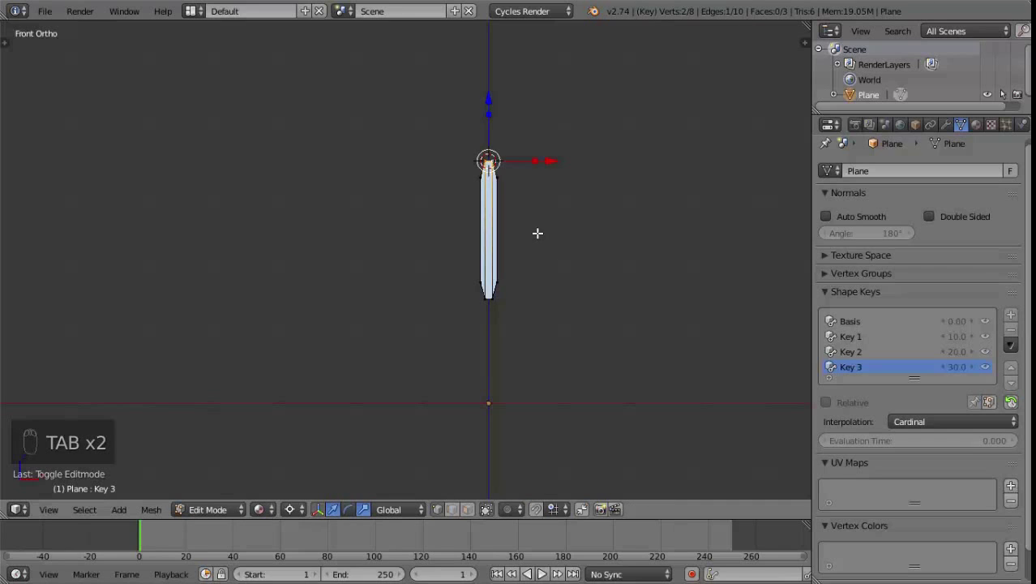
key(a)
key(a)
key(s)
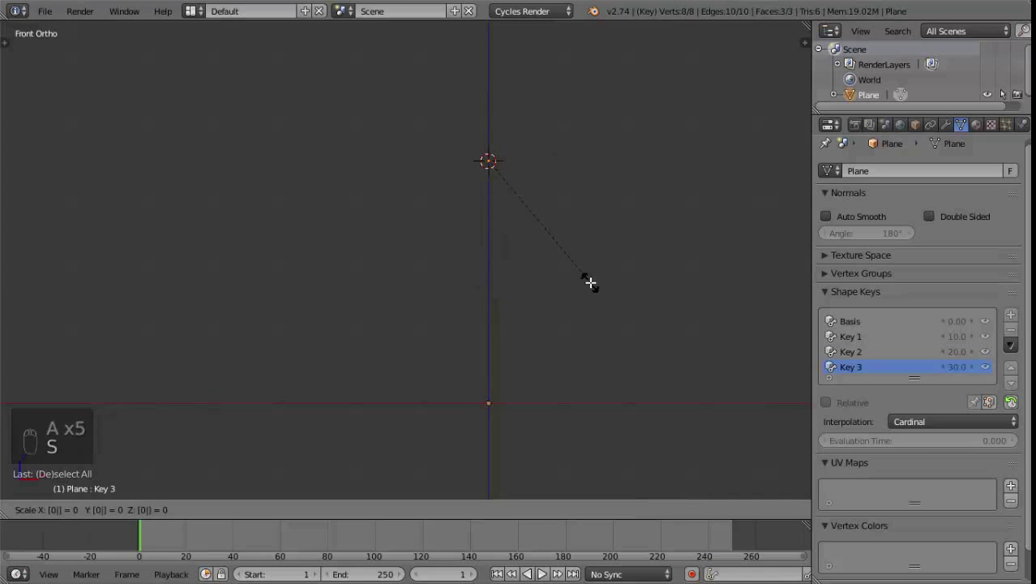
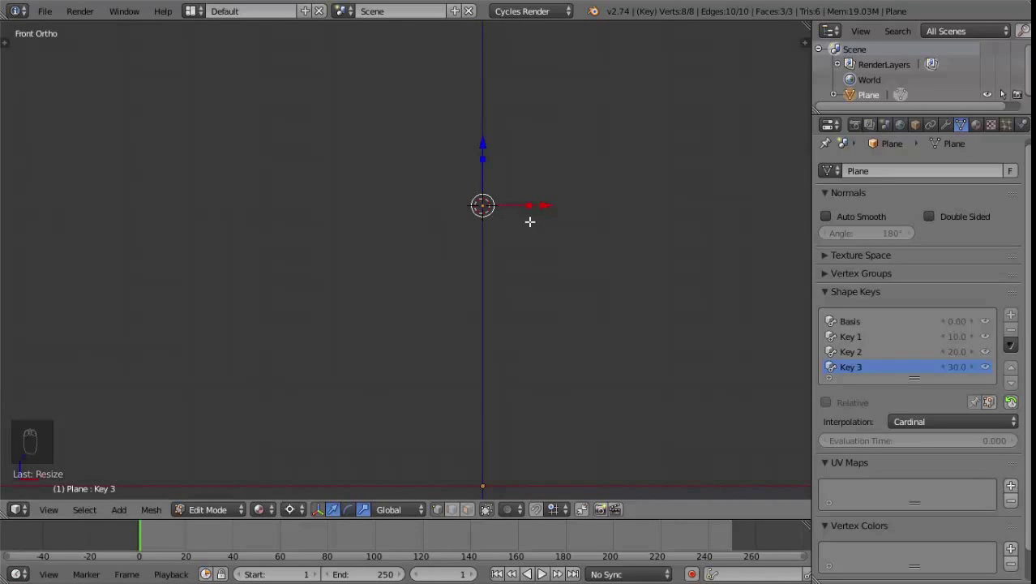
key(Tab)
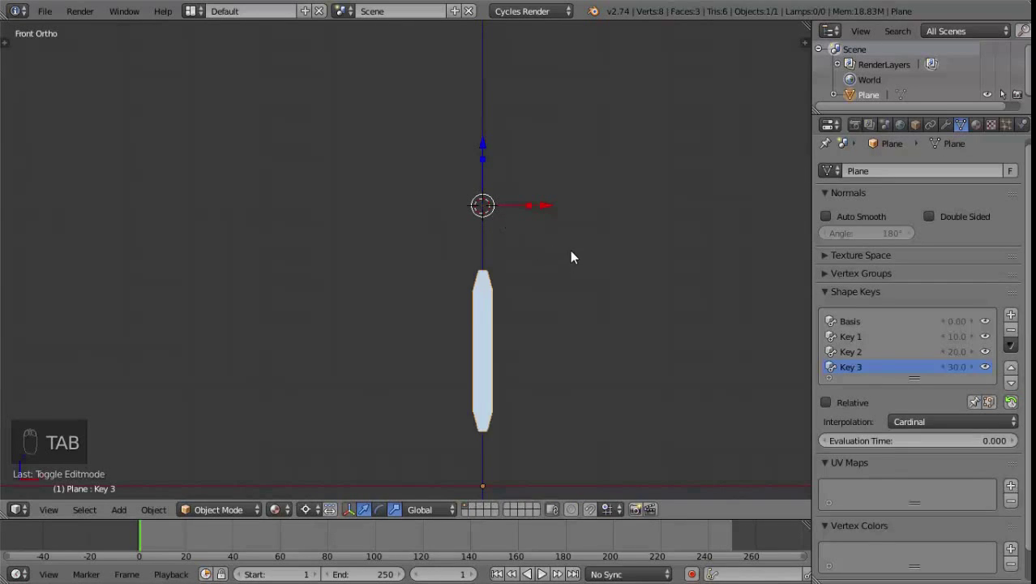
- Send the 3D cursor back to the world centre and widen the Tool Shelf to reach the shape key tools
key(shift+s)
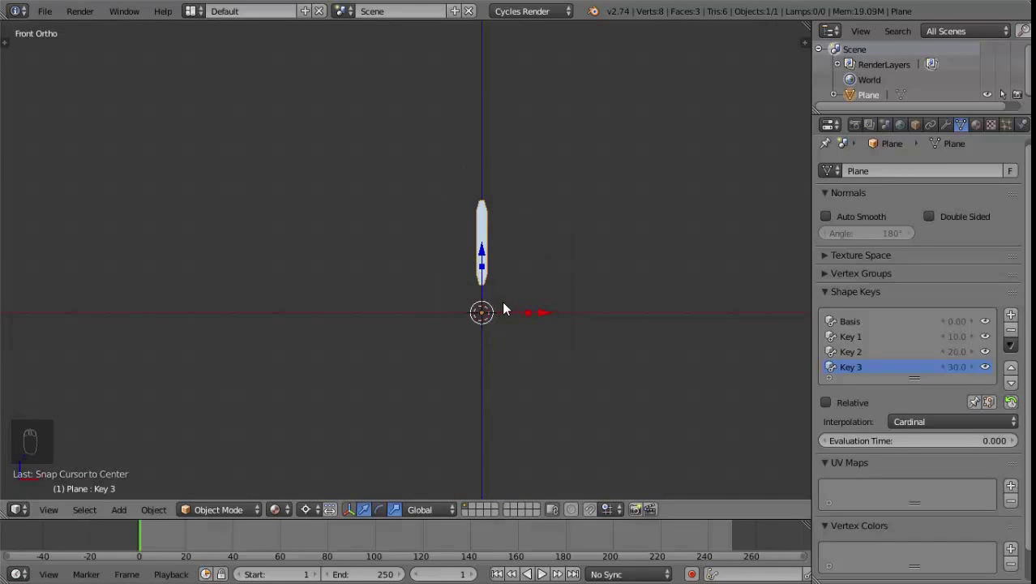
key(t)
drag(12, 315, 96, 152)
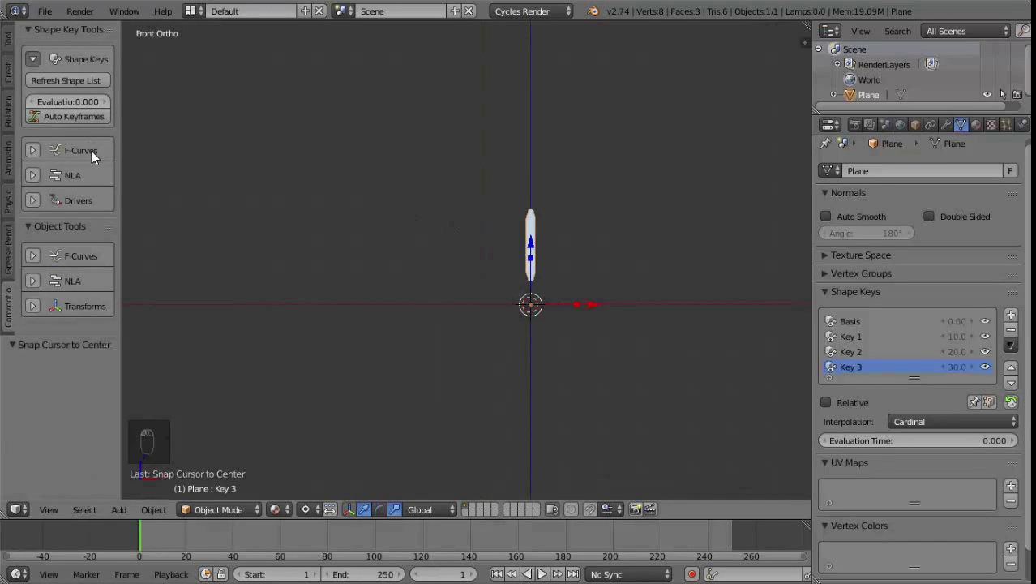
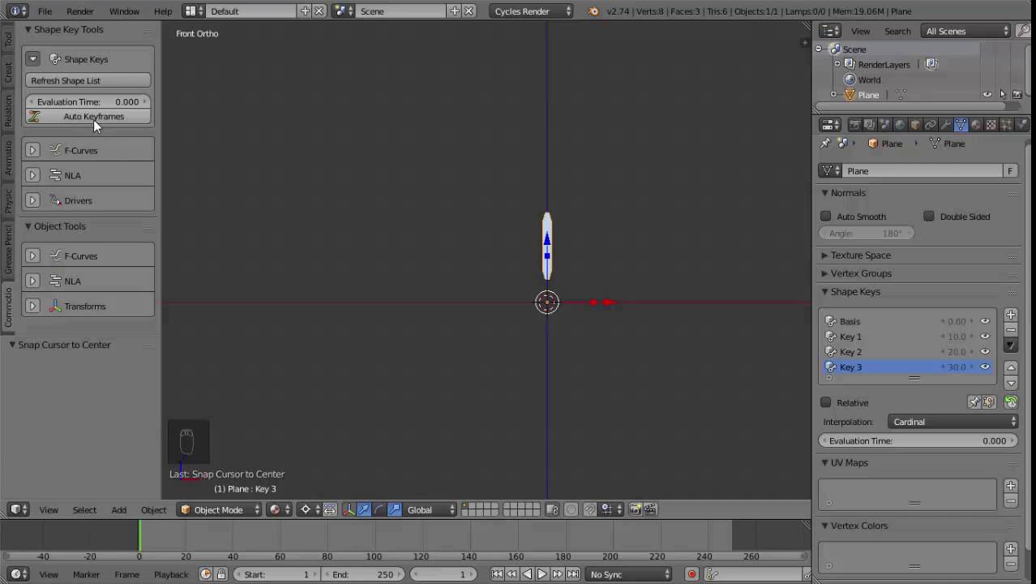
- Keyframe Evaluation Time at different frames so the blades grow outward over the first twenty frames
drag(103, 122, 698, 302)
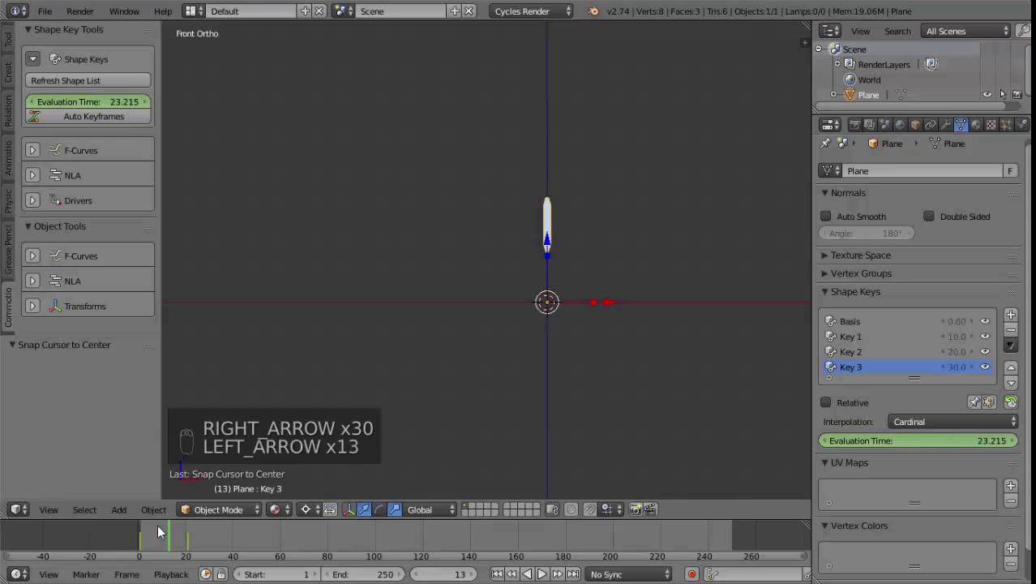
right_click(165, 532)
click(164, 532)
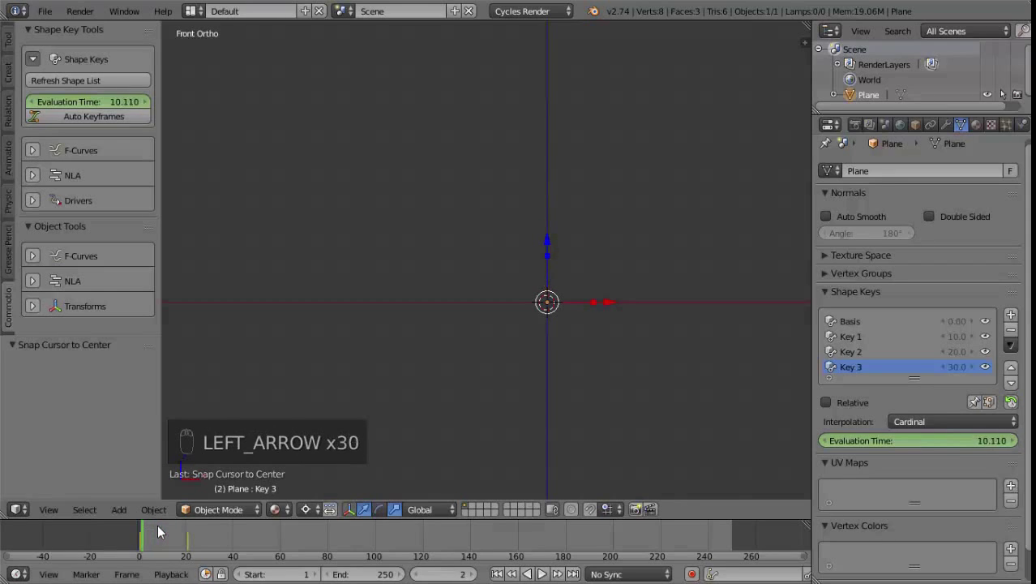
right_click(164, 532)
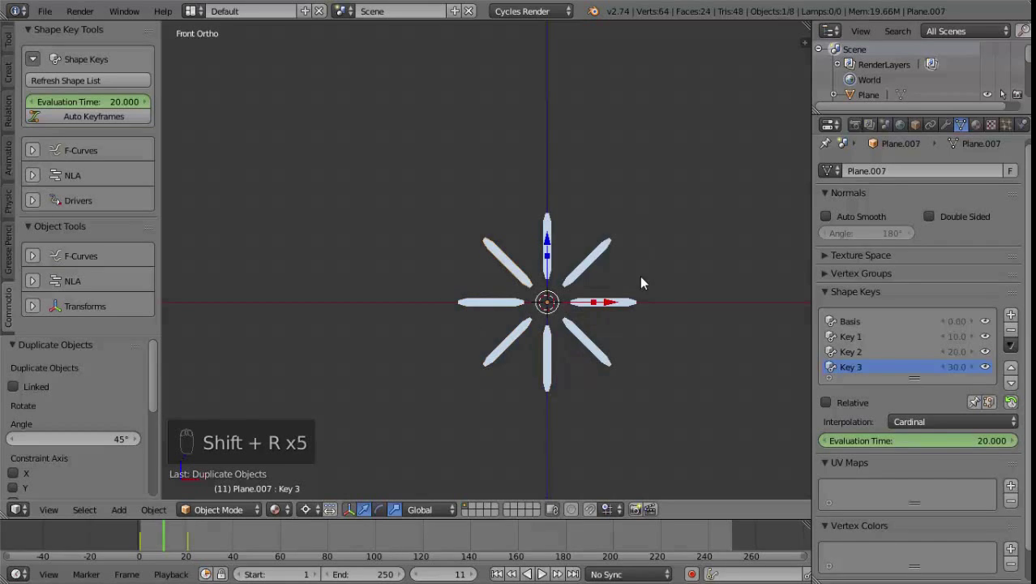
middle_click(653, 302)
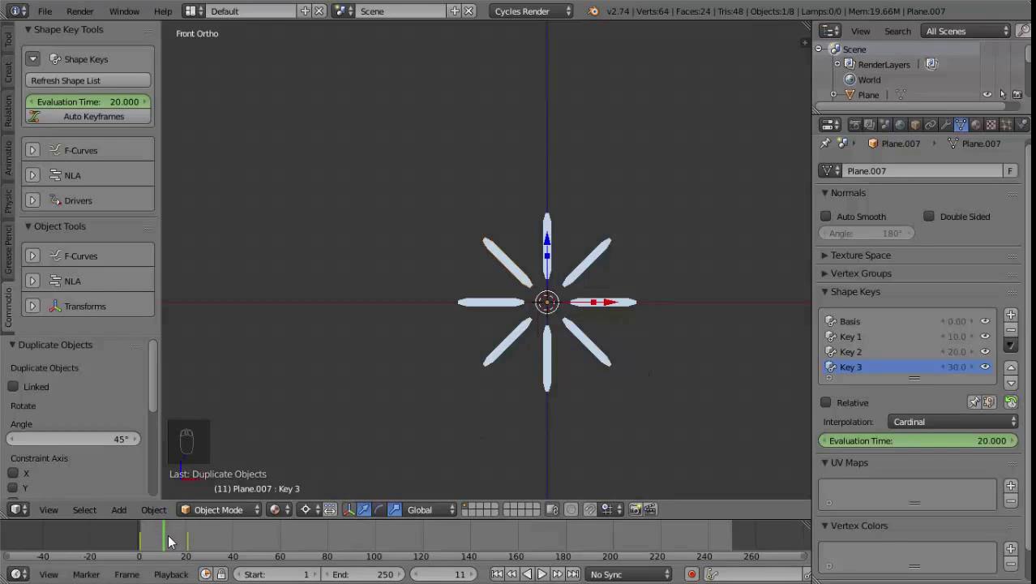
- Scrub the timeline back and forth to preview the eight blades bursting outward
drag(165, 542, 192, 530)
middle_click(191, 529)
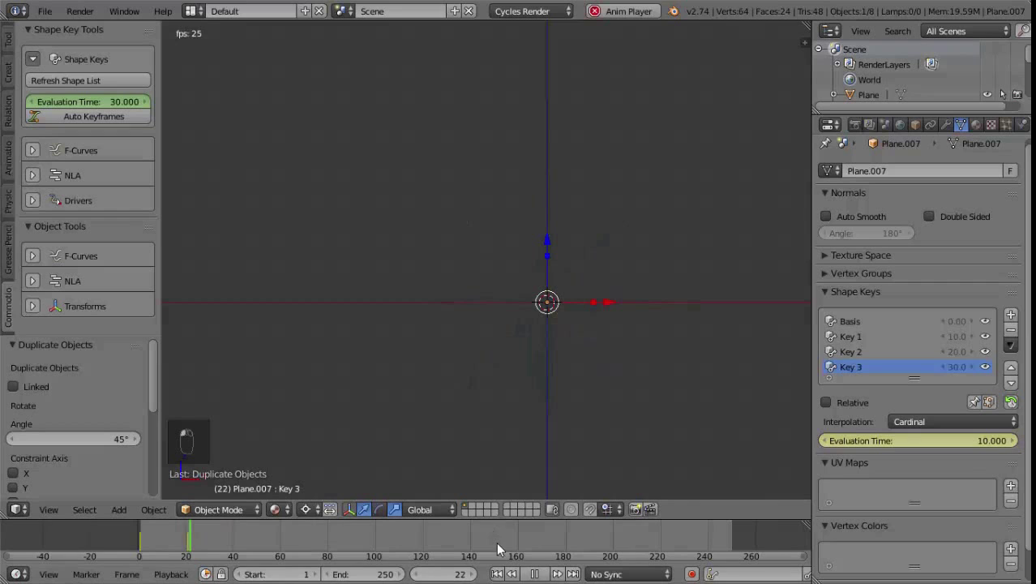
drag(504, 574, 208, 491)
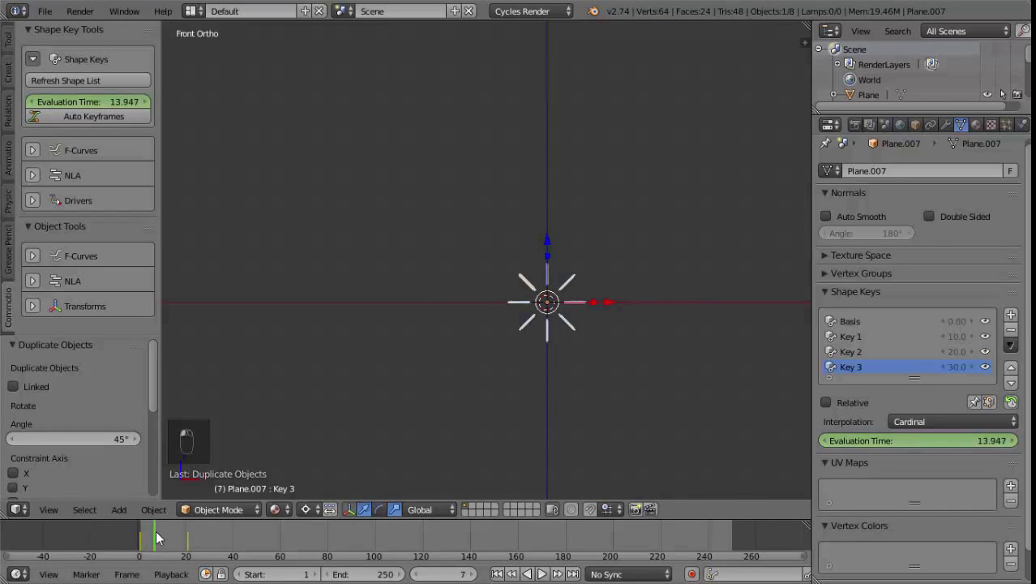
- Close the Tool Shelf and select all eight blade planes at an early frame of the burst
click(402, 374)
key(t)
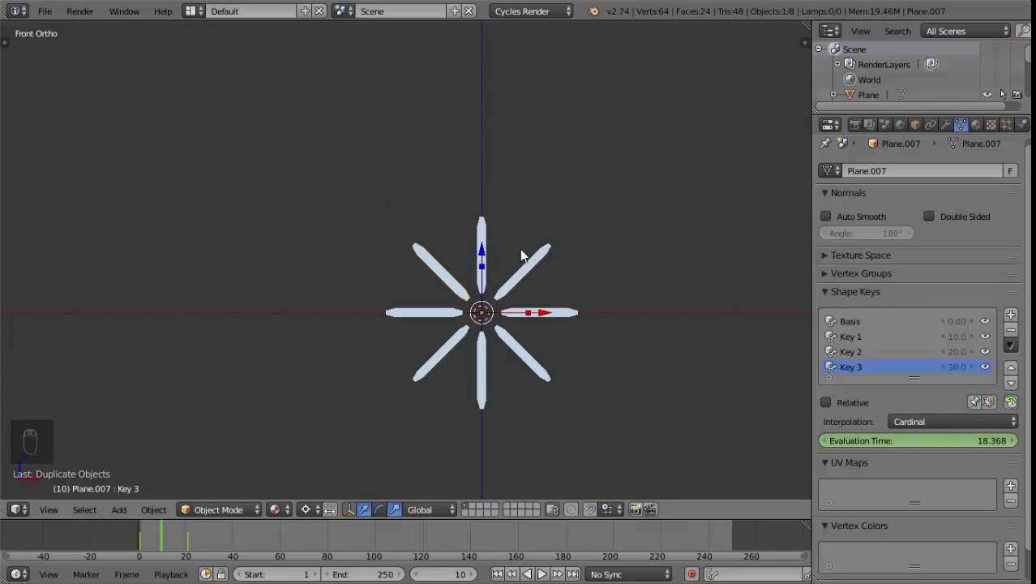
drag(492, 234, 437, 382)
key(b)
middle_click(437, 382)
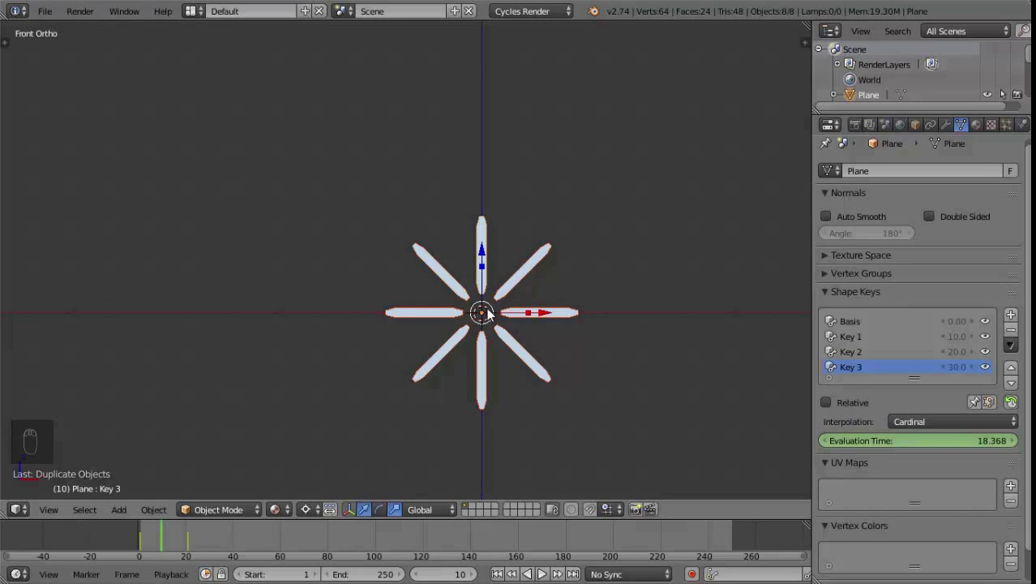
- Add a sphere Empty at the centre, scale it up to enclose the blade ring, and select the blades with it
key(shift+a)
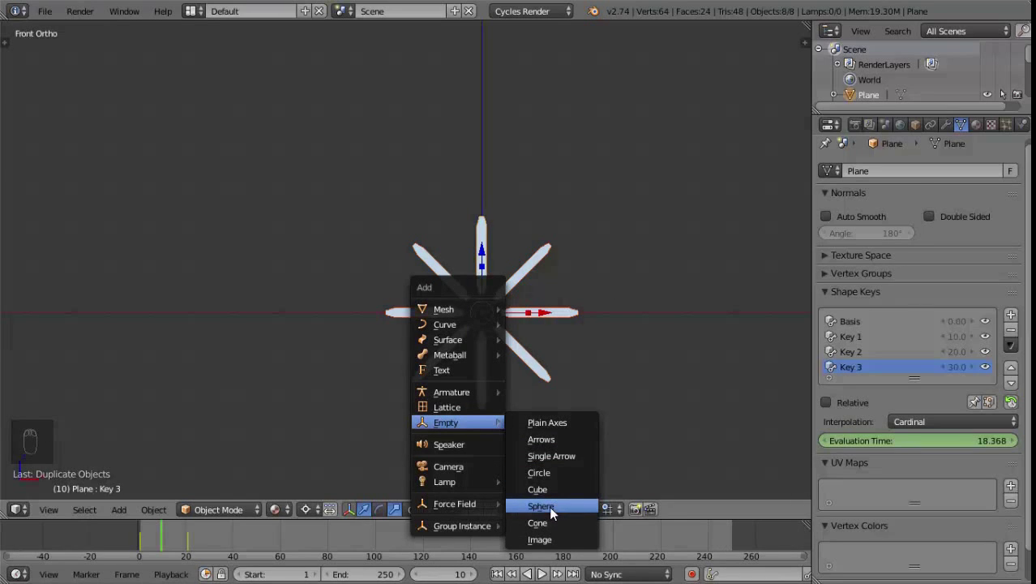
drag(461, 370, 547, 379)
key(KP_1)
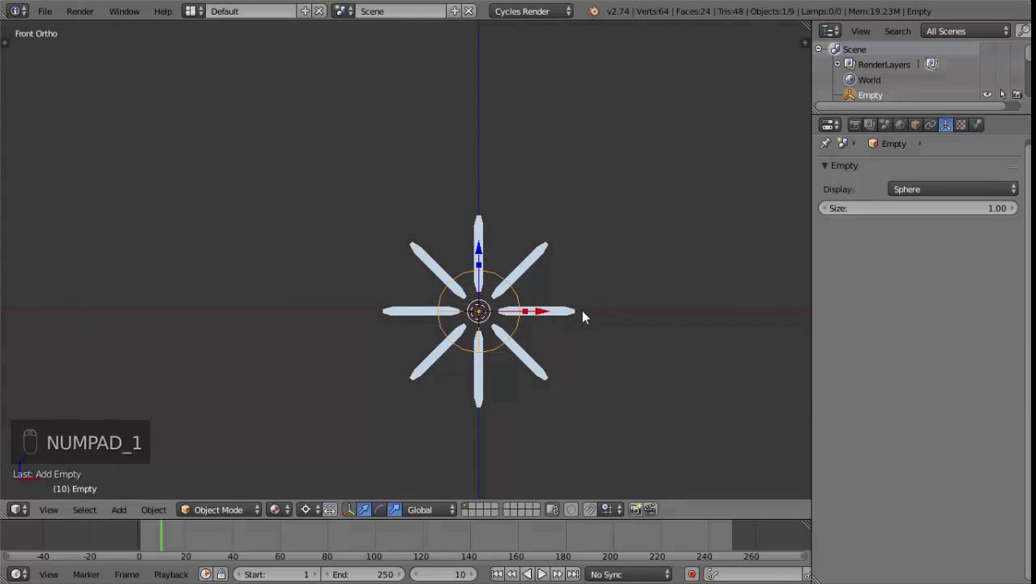
key(s)
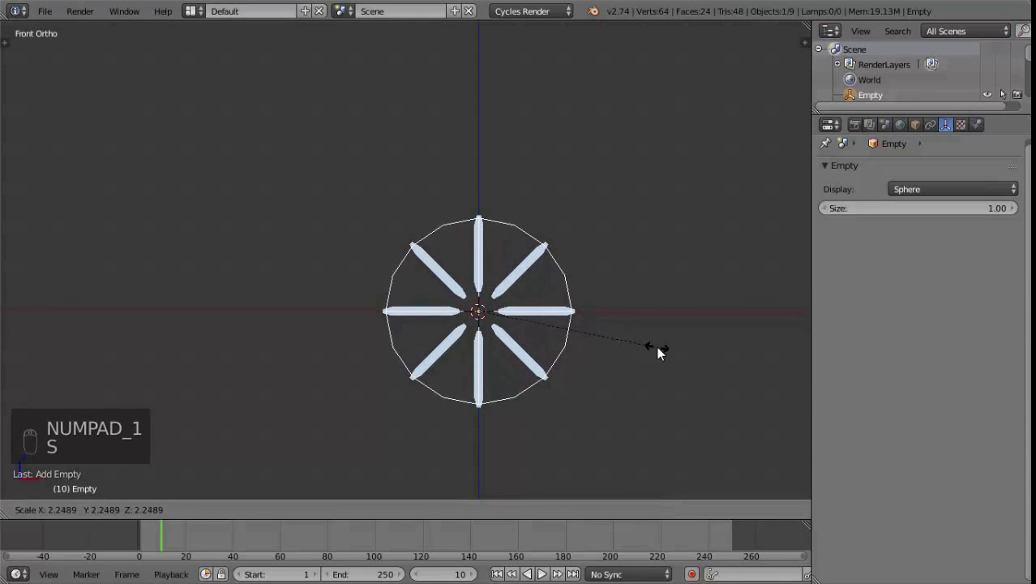
drag(570, 352, 604, 364)
middle_click(601, 362)
key(KP_1)
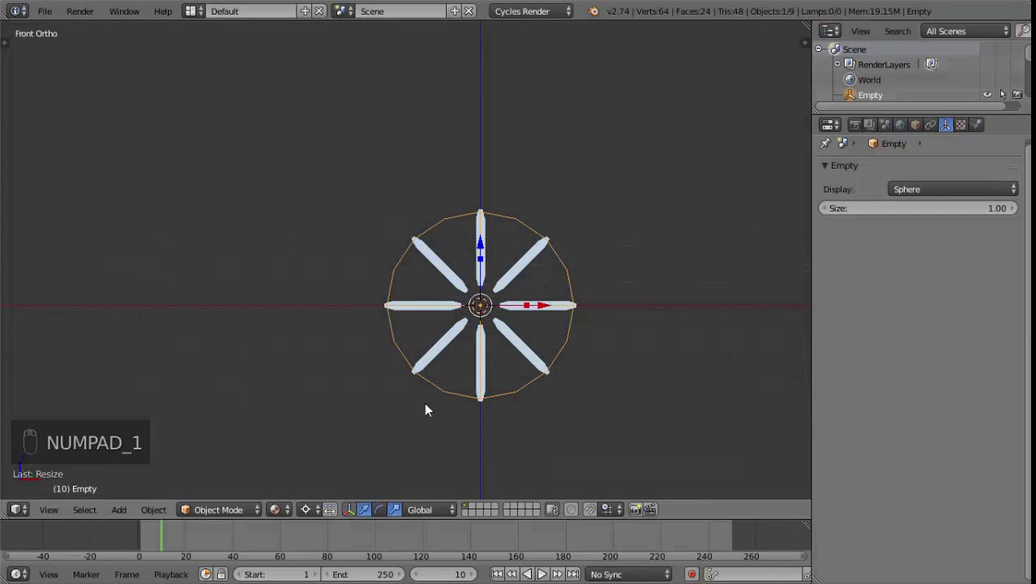
key(b)
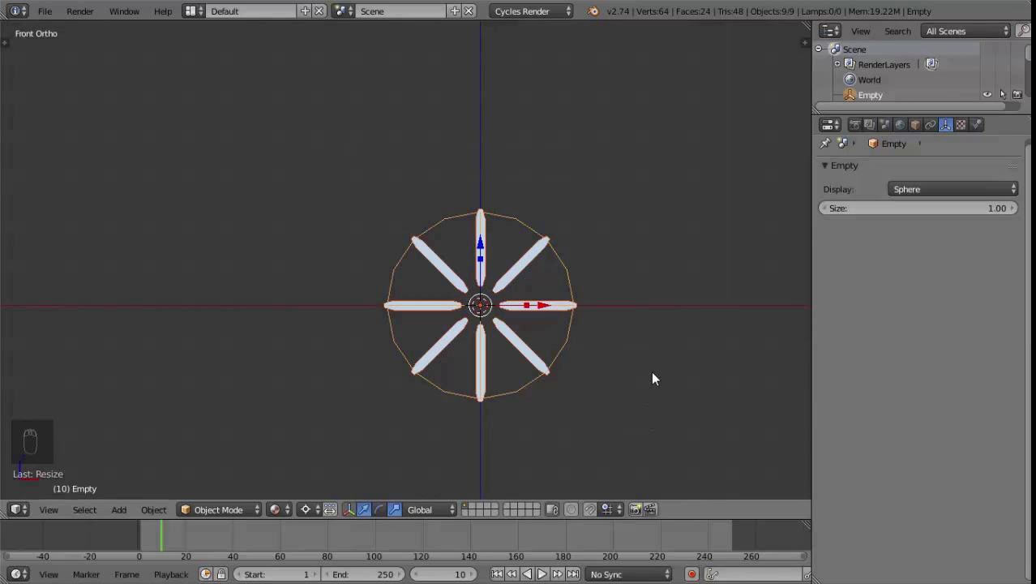
- Parent the blades to the Empty with Object (Keep Transform), then grab the Empty to test and cancel
key(ctrl+p)
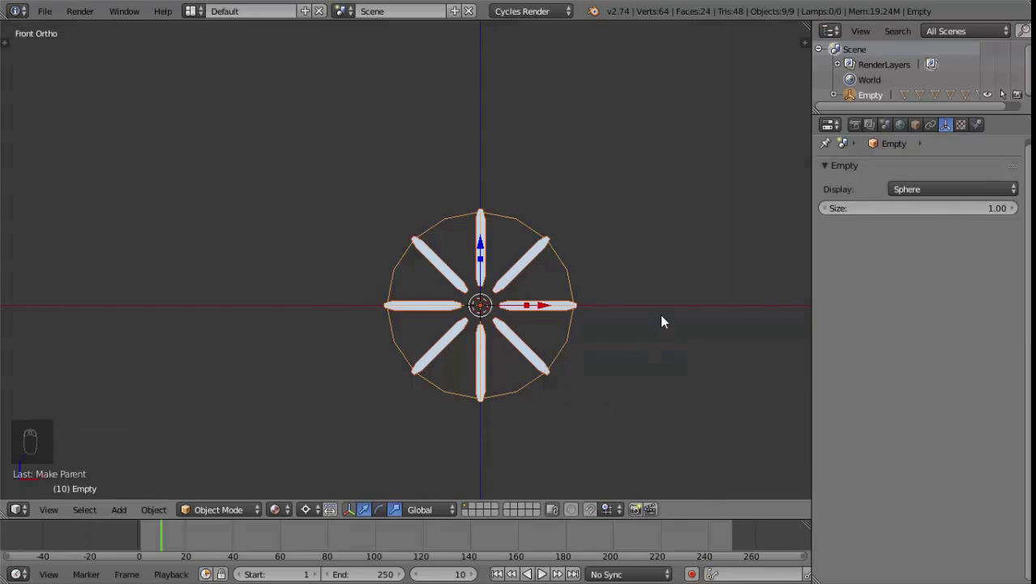
drag(575, 272, 580, 279)
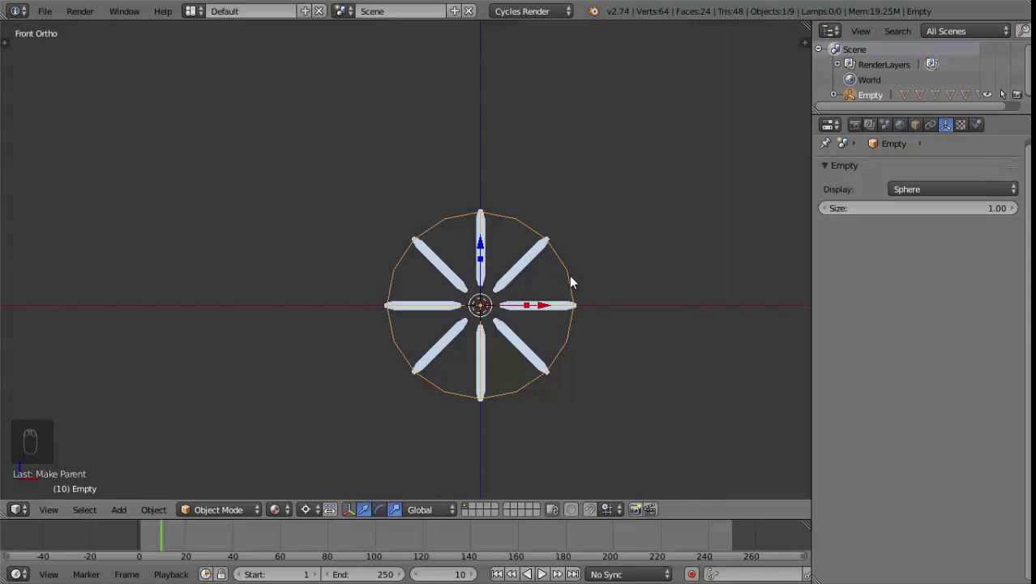
key(g)
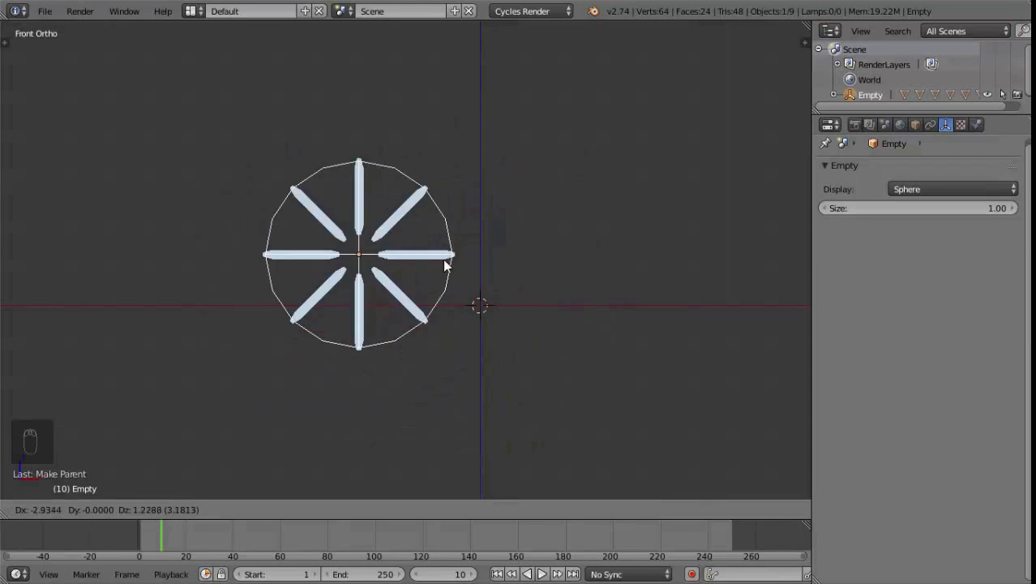
drag(576, 289, 411, 299)
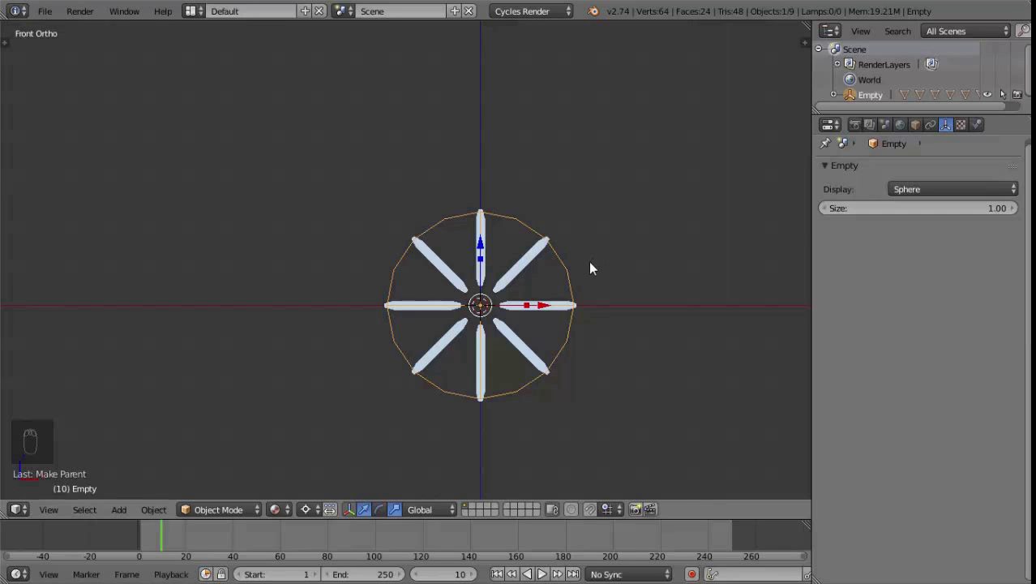
- Keyframe the Empty's scale at different frames so the ring shrinks and grows, then play back the animation
key(s)
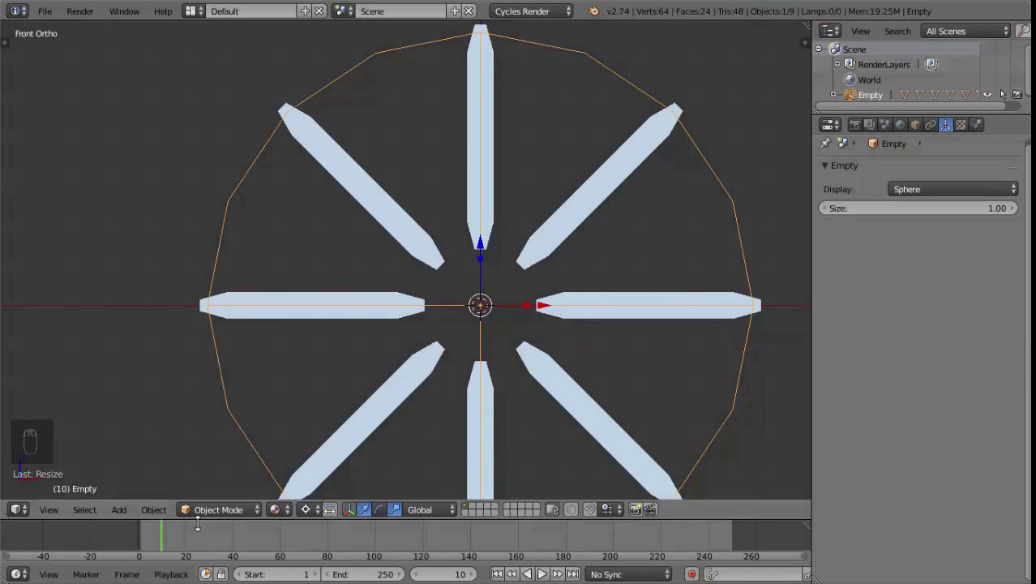
click(165, 541)
click(182, 540)
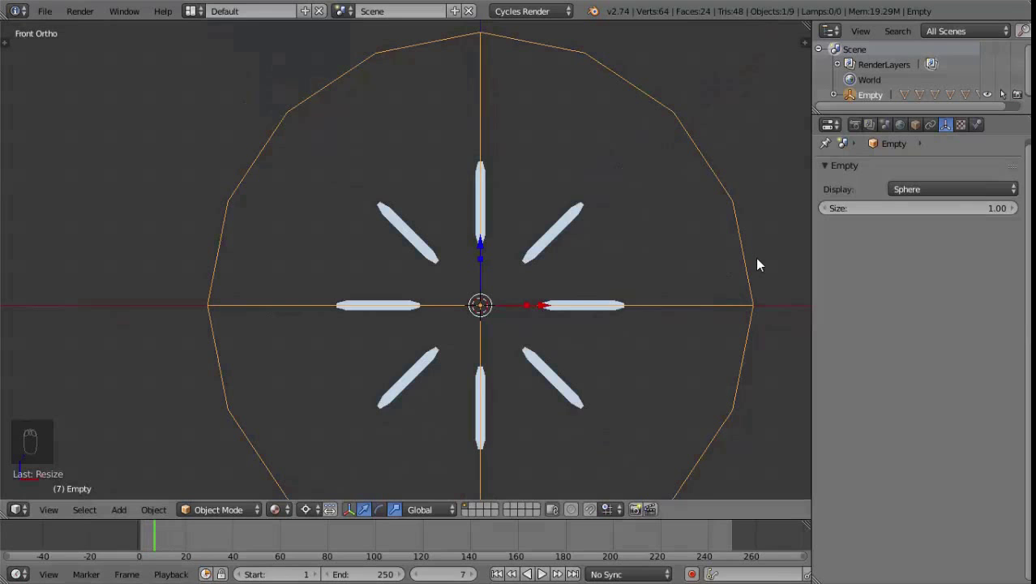
key(alt+s)
drag(586, 364, 547, 327)
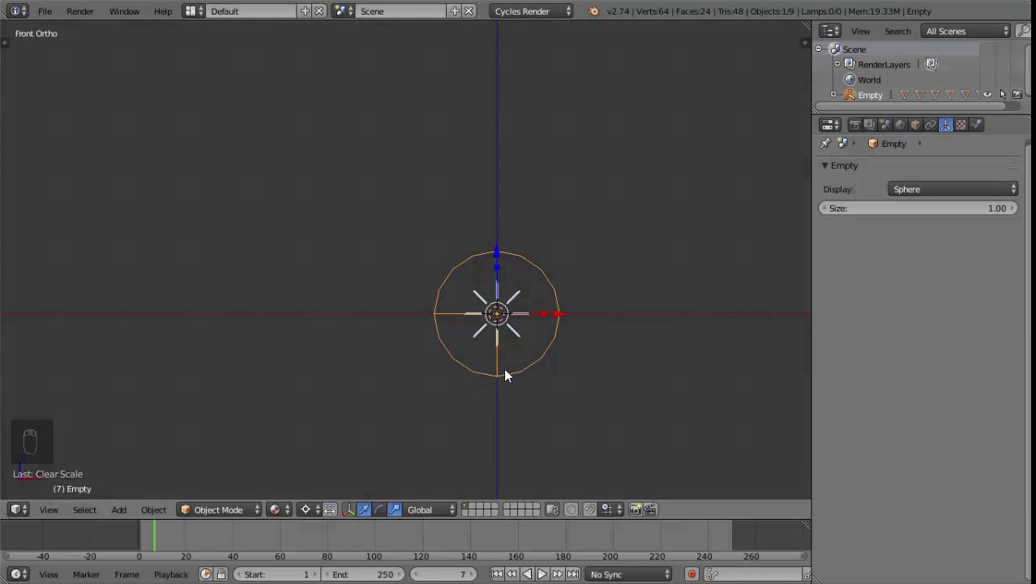
key(alt+a)
drag(147, 537, 566, 553)
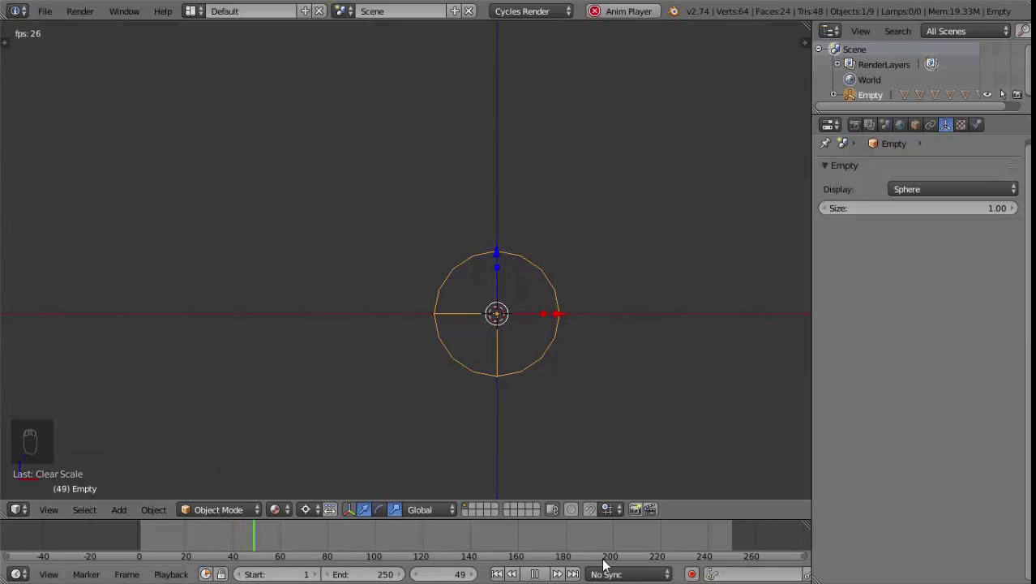
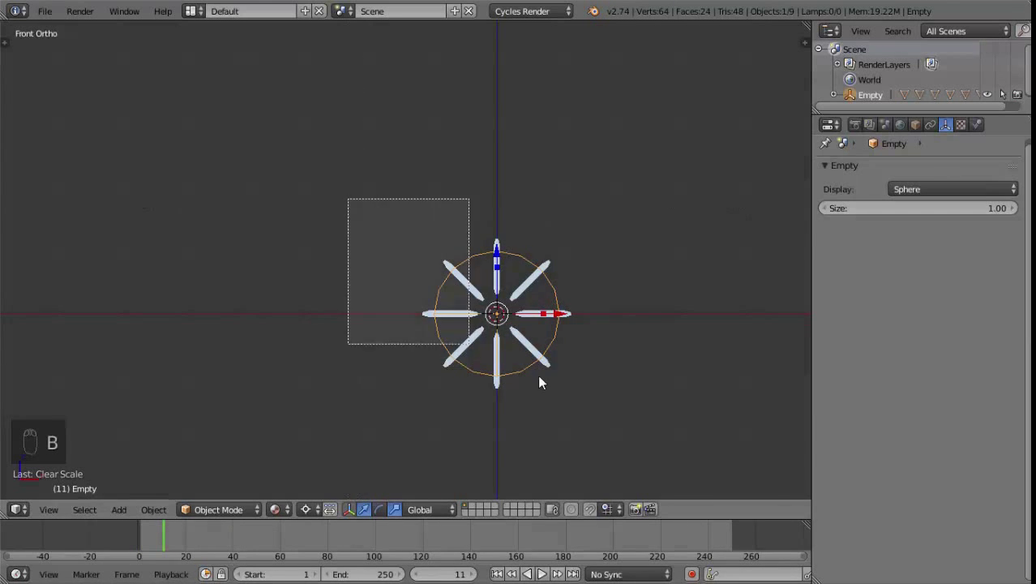
- Group the Empty and all eight blades with Ctrl+G, then select Plane.005 to view its shape keys at 20.000
middle_click(329, 357)
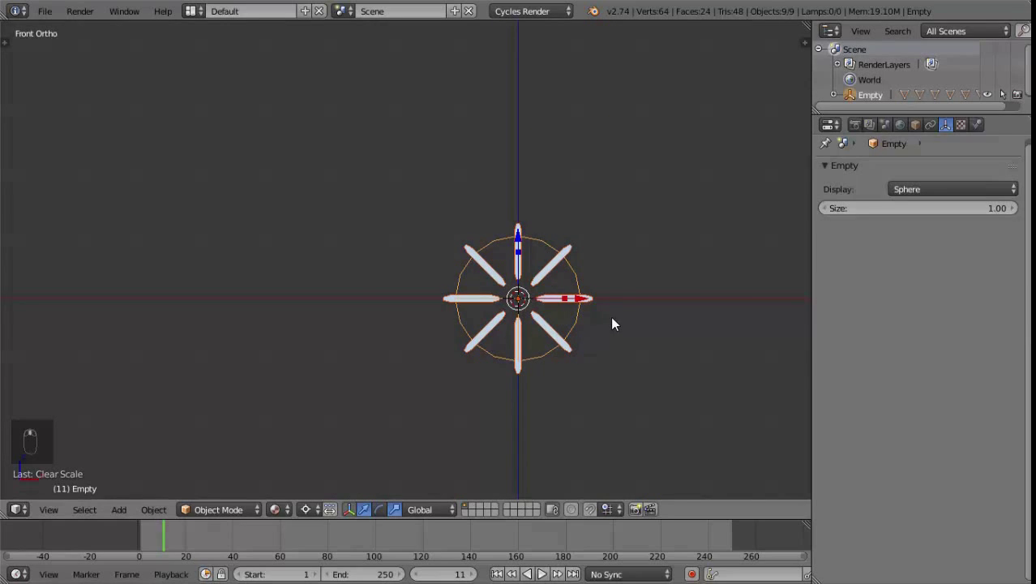
key(ctrl+g)
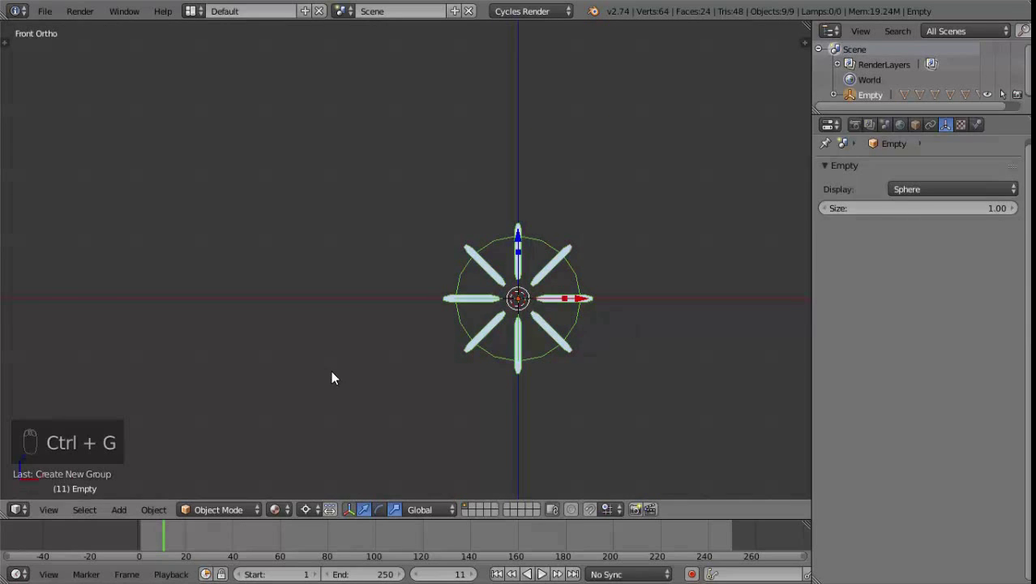
key(t)
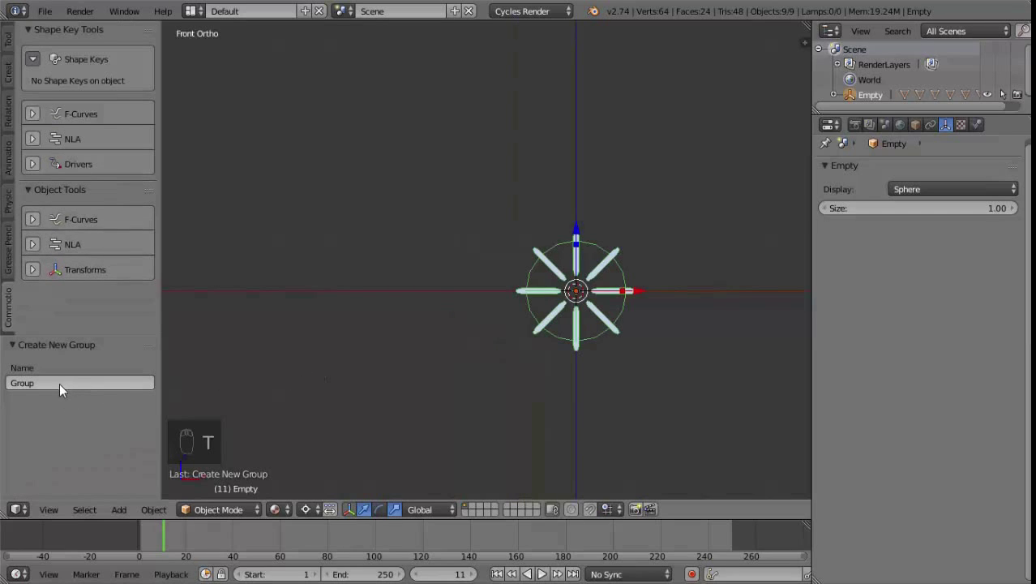
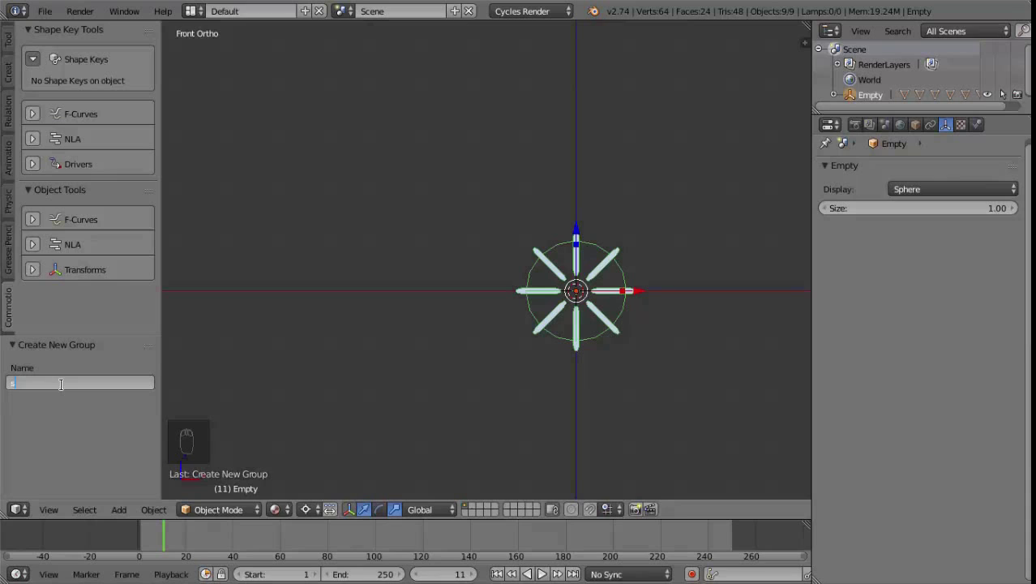
key(s)
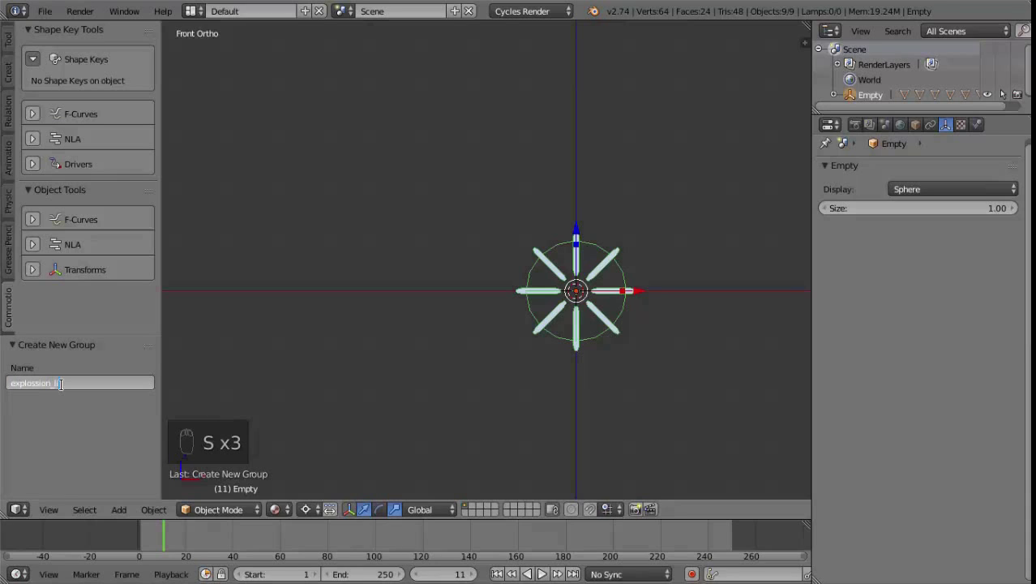
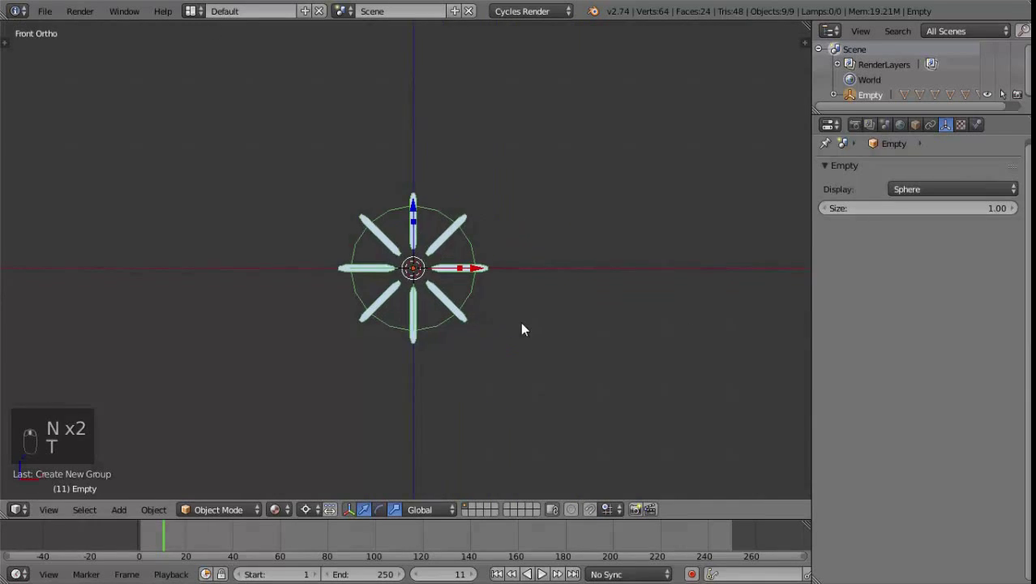
click(539, 310)
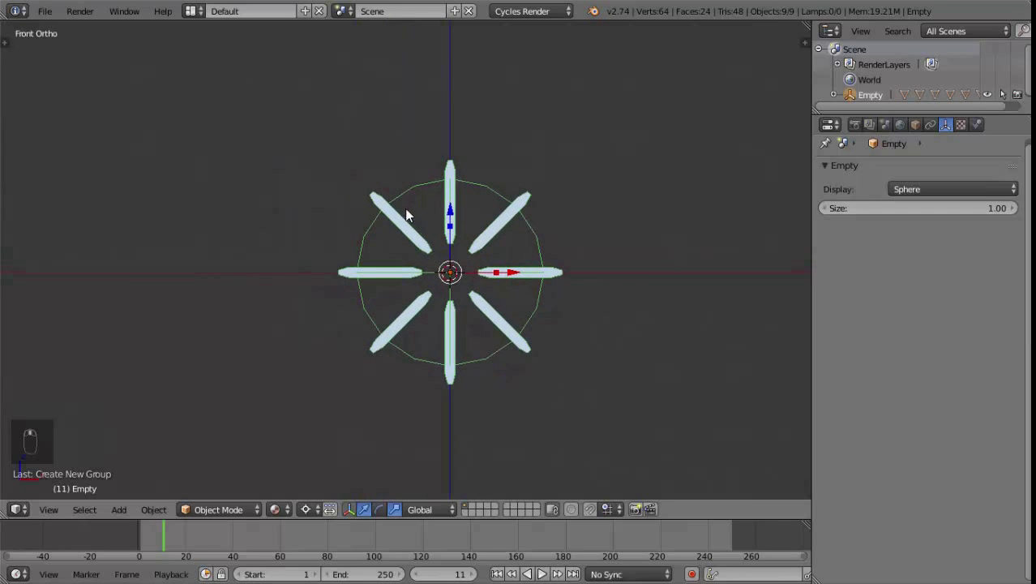
drag(399, 224, 413, 334)
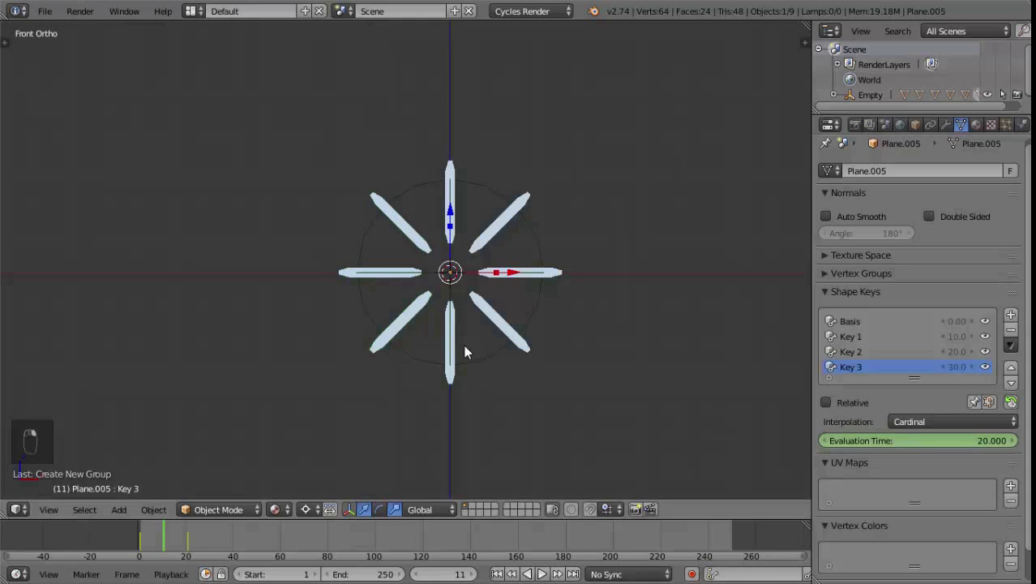